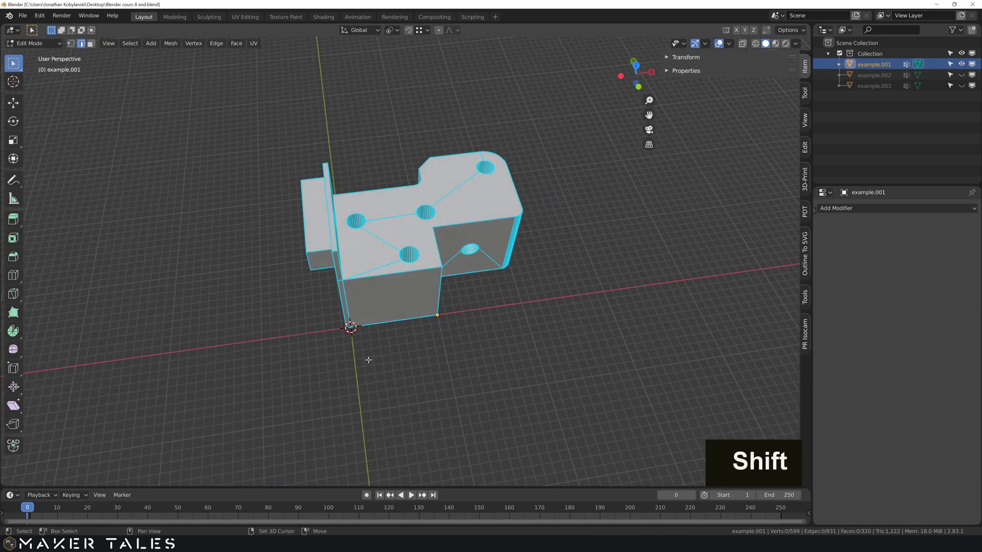
Step: Add a plane at the origin and separate it from the part as its own object
key("s")
key("shift+a")
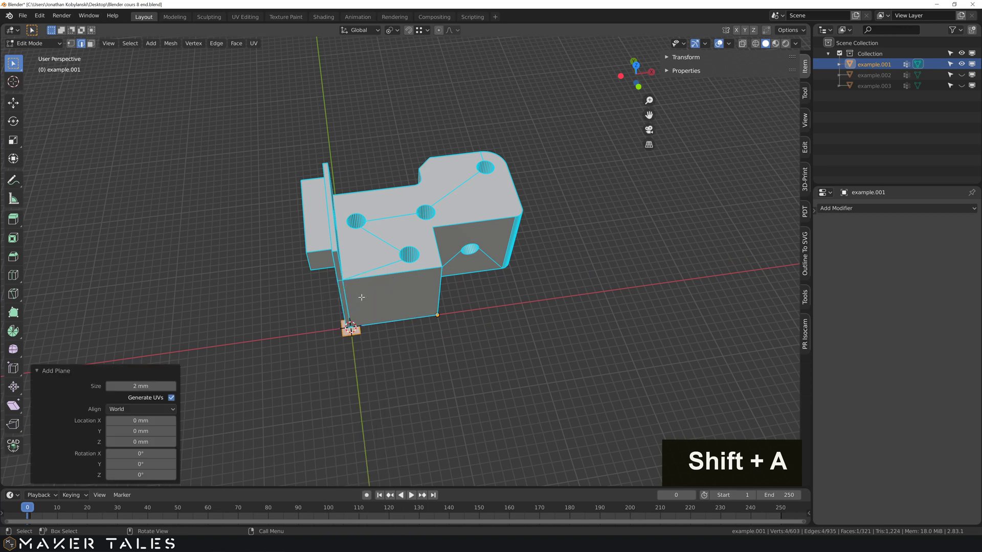
key("Tab")
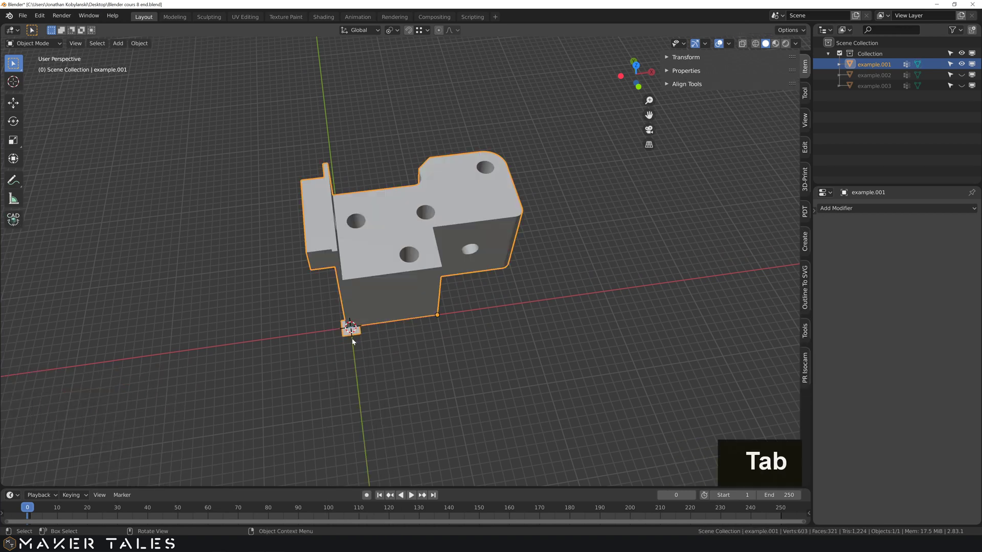
key("Tab")
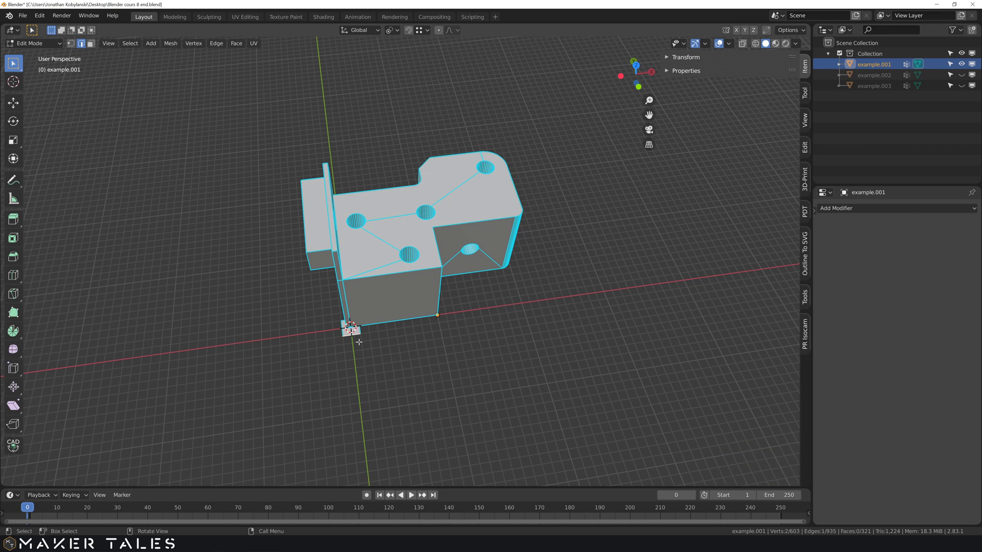
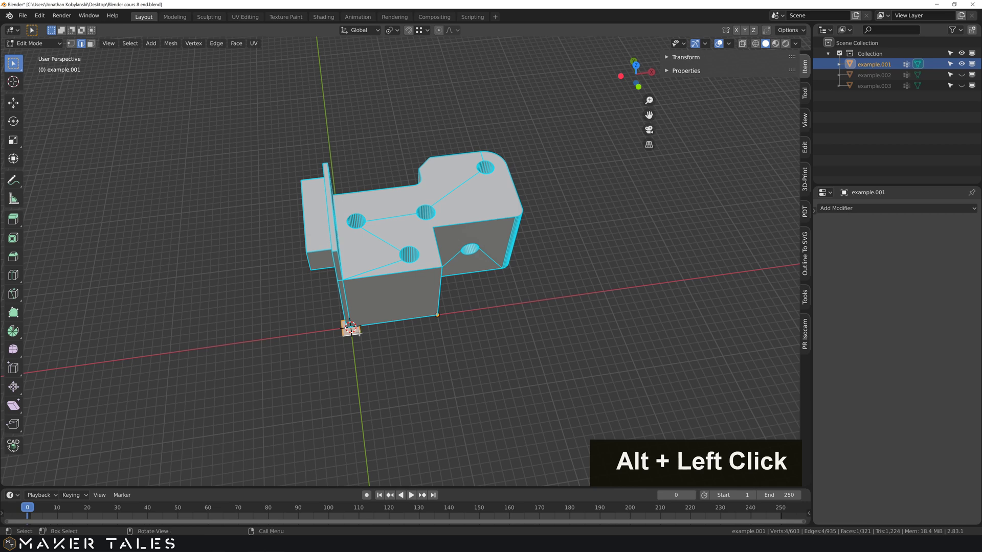
key("p")
key("Tab")
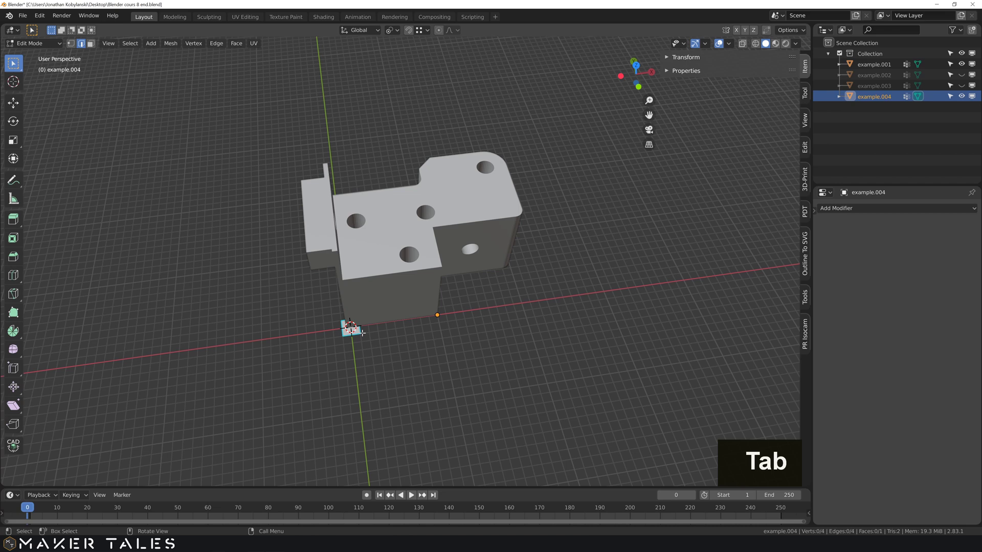
Step: Enlarge the plane into a big square and slide it horizontally under the part
key("s")
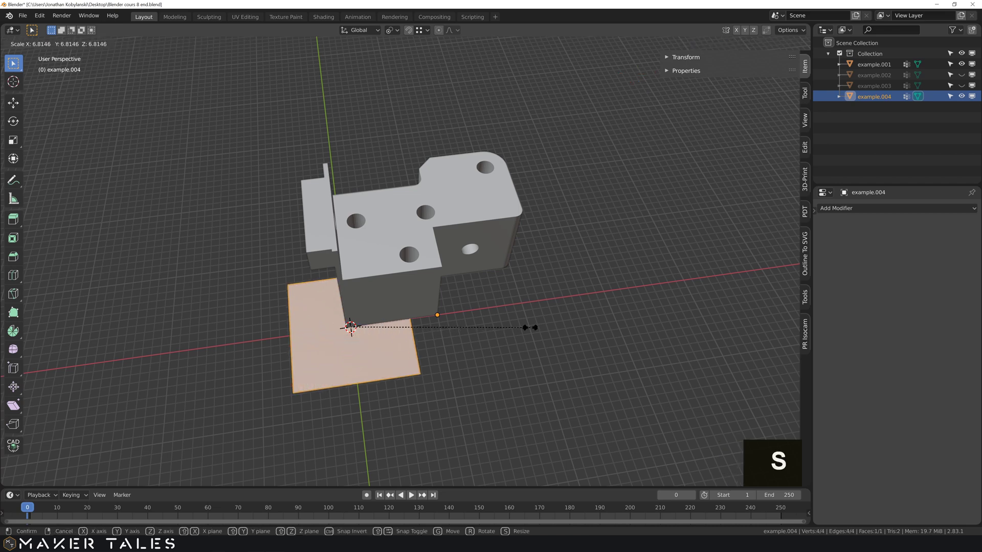
key("s")
key("g")
key("shift+z")
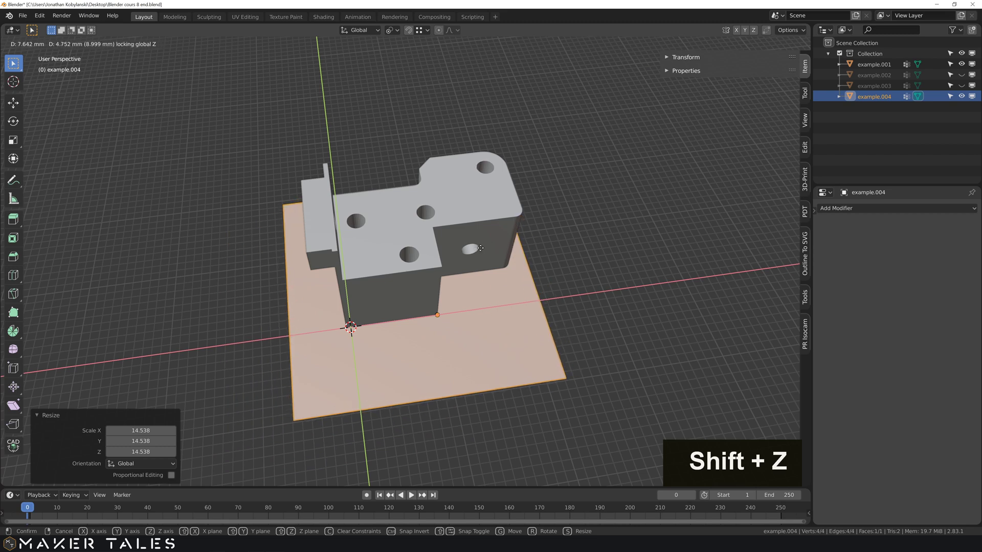
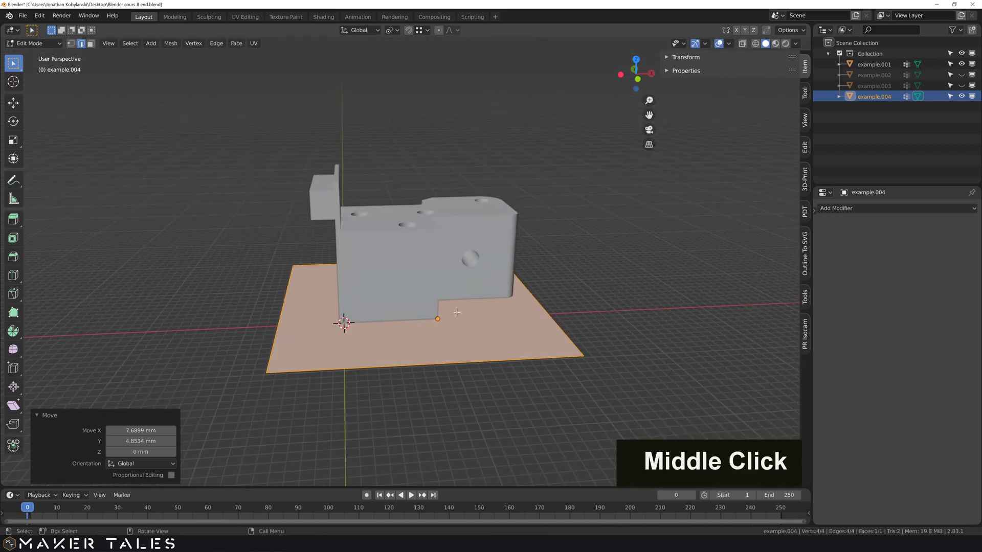
key("g")
key("z")
key("Tab")
Step: Paste a copy of the part (example.005) and raise the plane about 5 mm into the part
key("ctrl+c")
key("ctrl+v")
key("ctrl+v")
middle_click(503, 241)
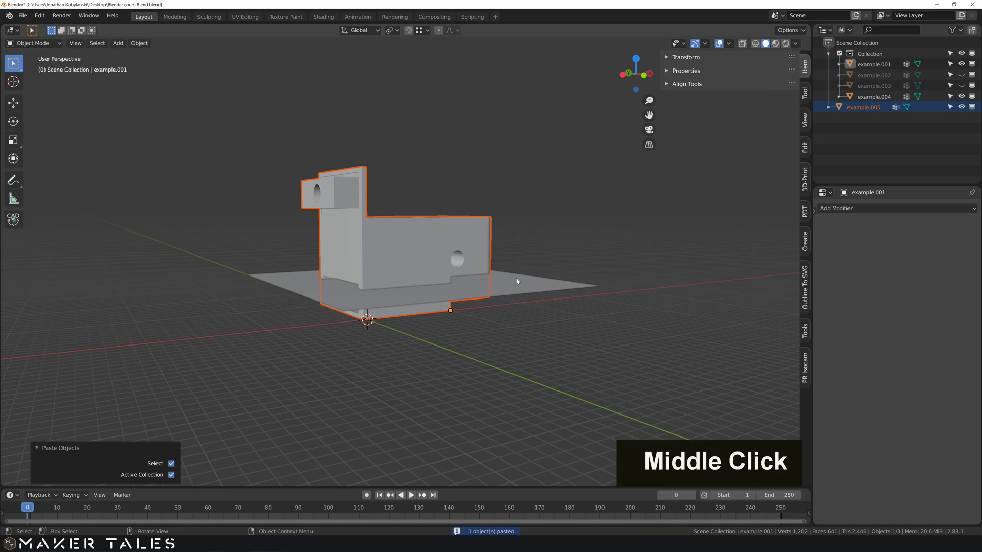
key("g")
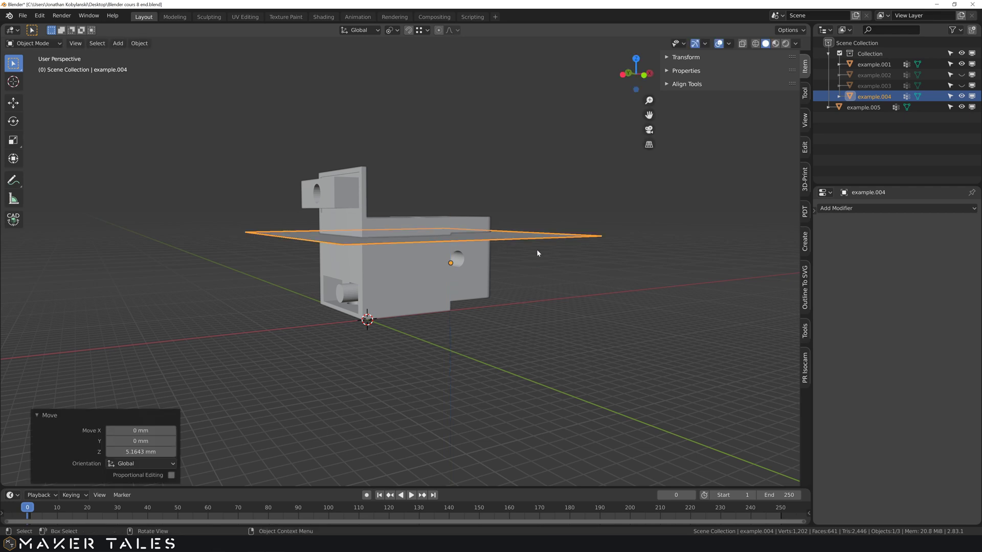
Step: Select the part copy with the plane and merge them so the plane carries the part's outline
key("z")
middle_click(527, 262)
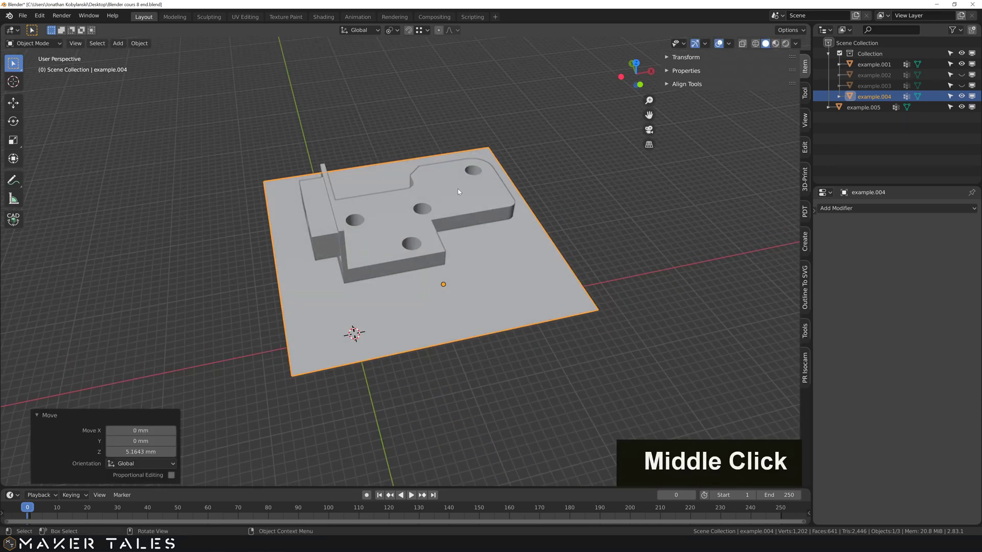
left_click(545, 270)
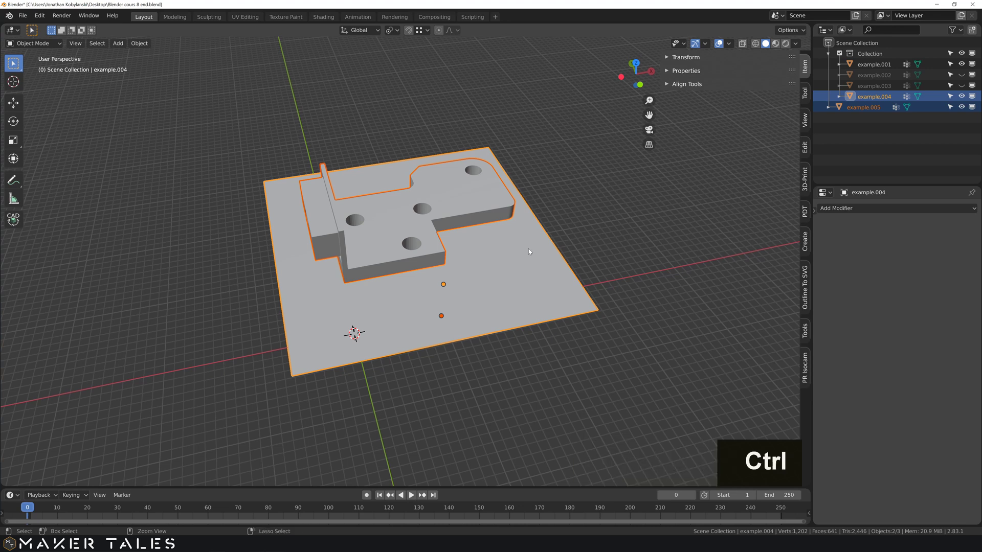
key("ctrl+shift+-")
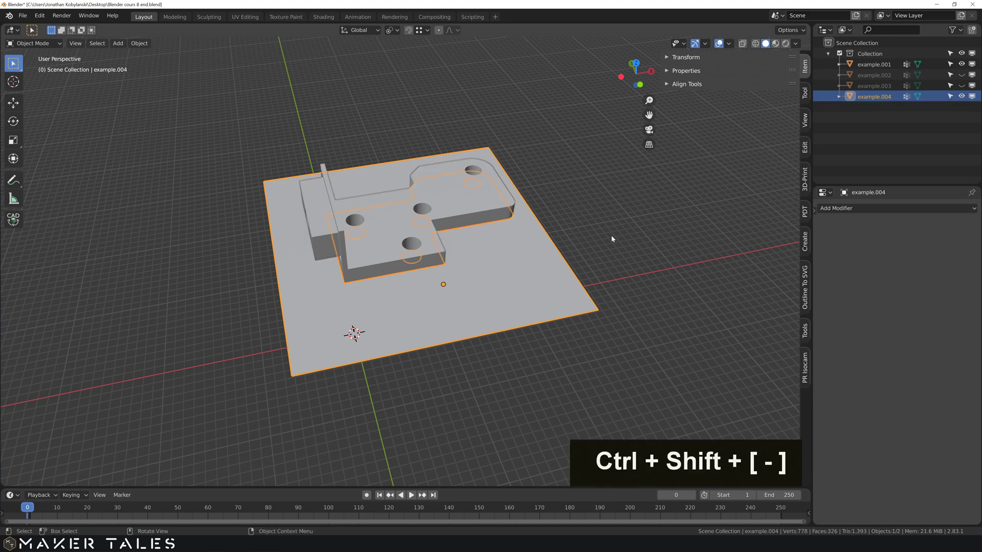
key("ctrl+shift+-")
scroll("down", 3)
Step: Move the cut plane aside next to the part and view it from above in Edit Mode
middle_click(536, 273)
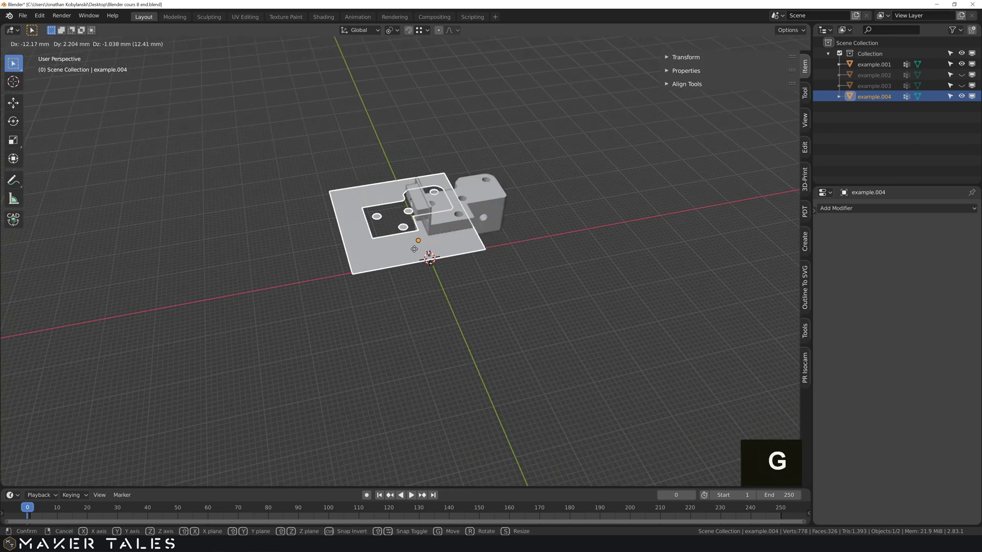
key("g")
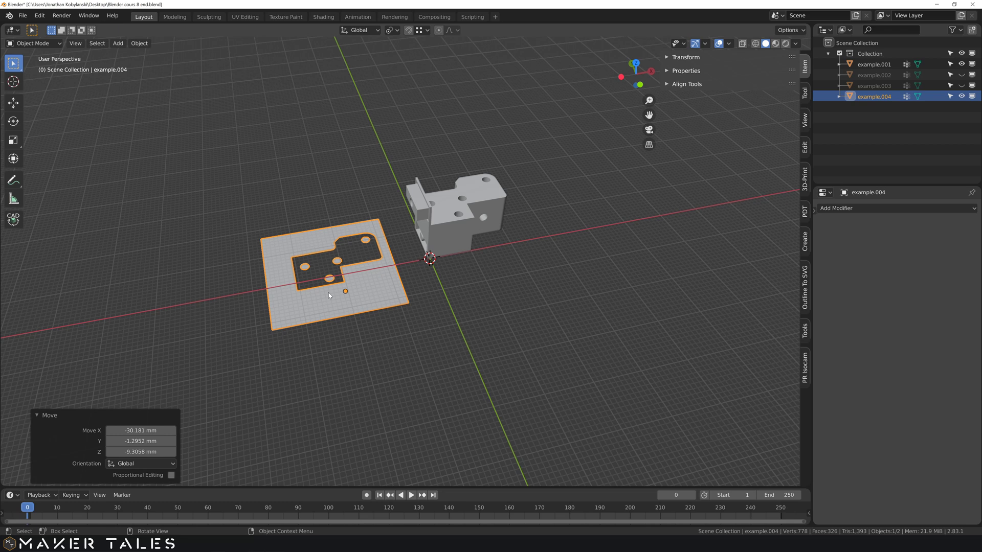
key("g")
key("KP_7")
key("Tab")
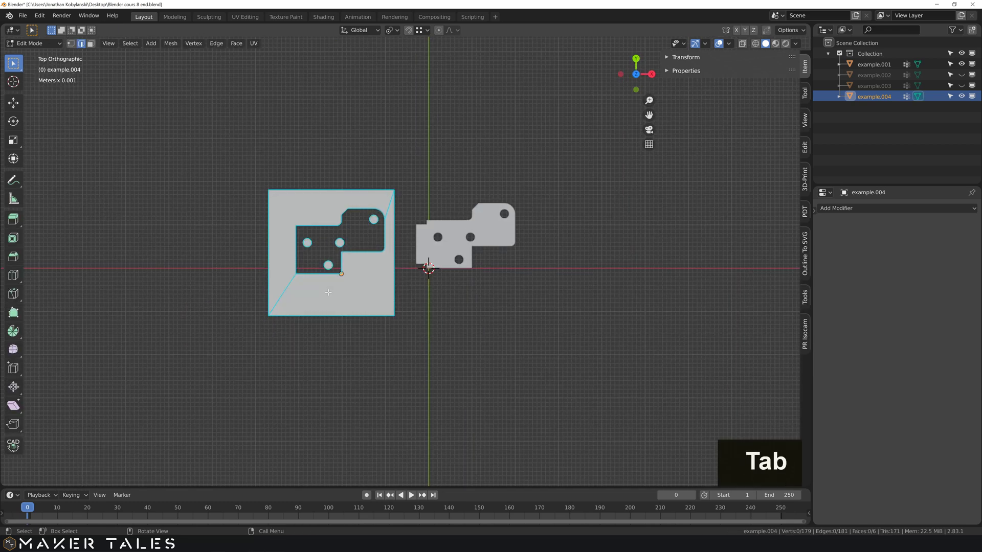
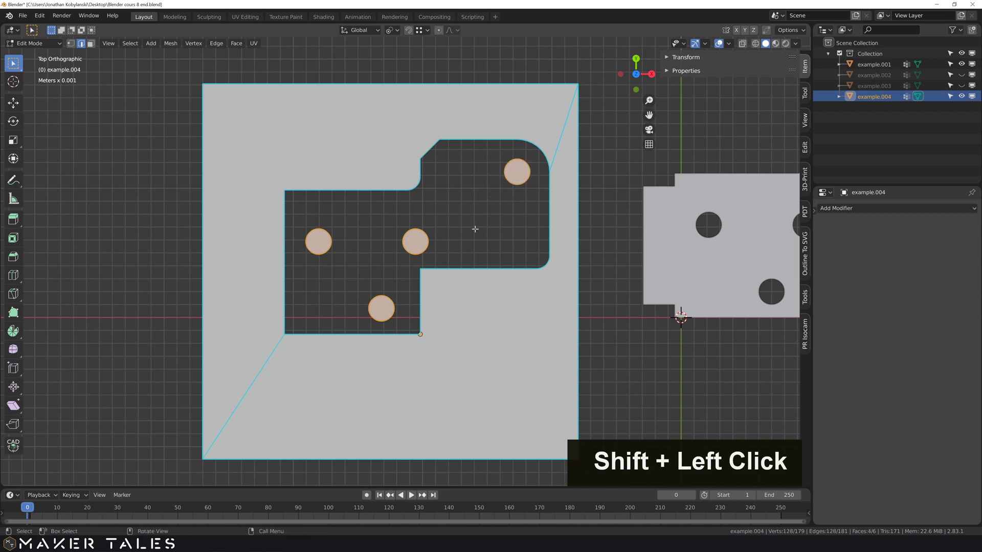
Step: Delete the hole circles and surrounding faces, leaving only the outer profile edge loop
key("x")
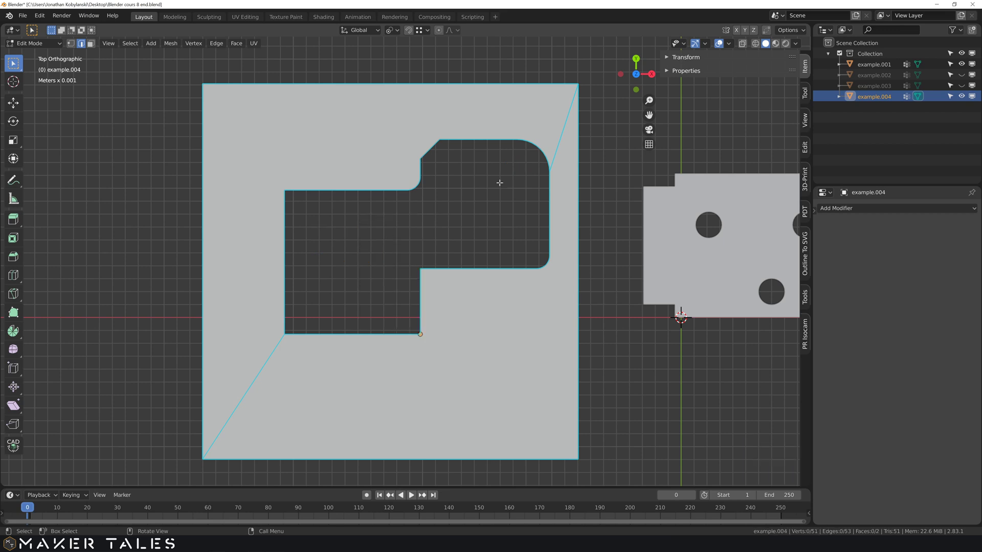
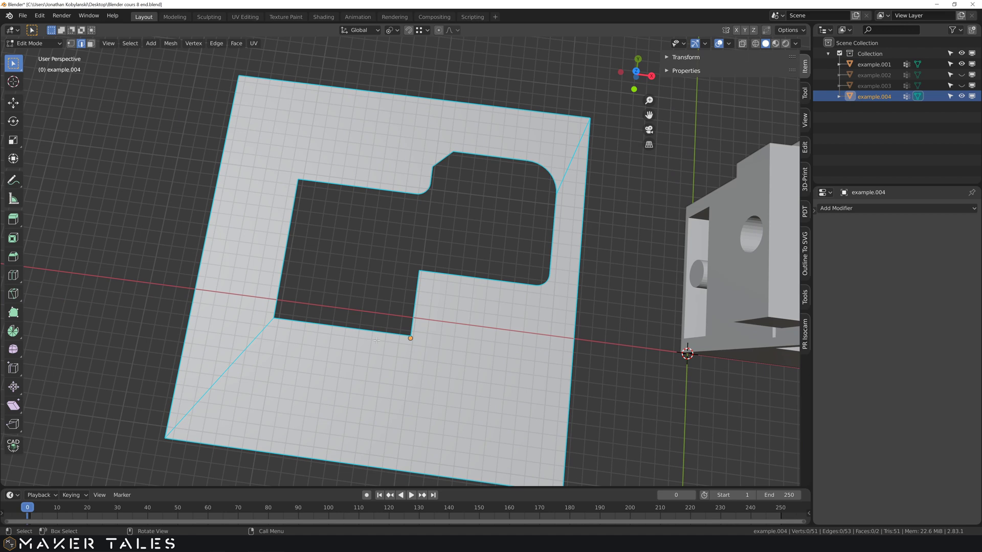
key("1")
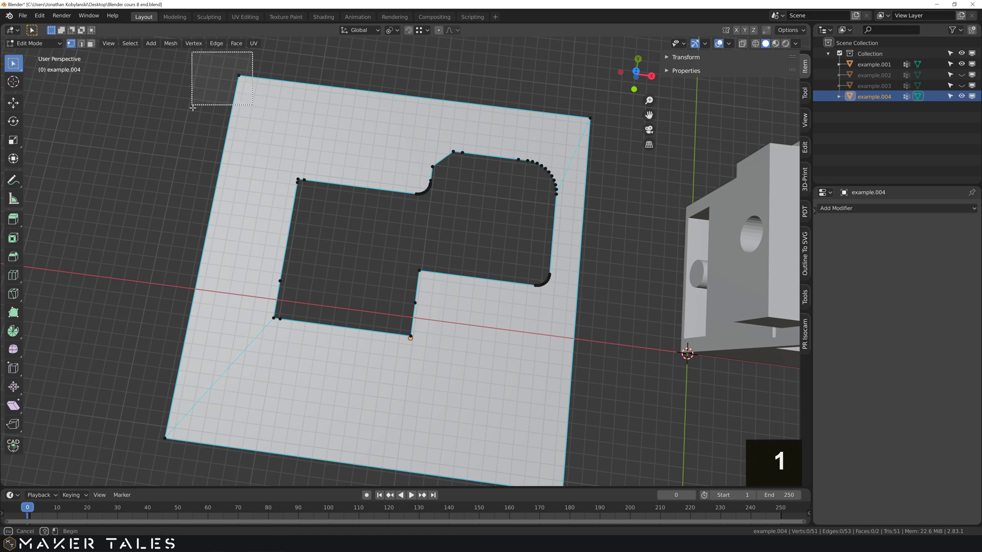
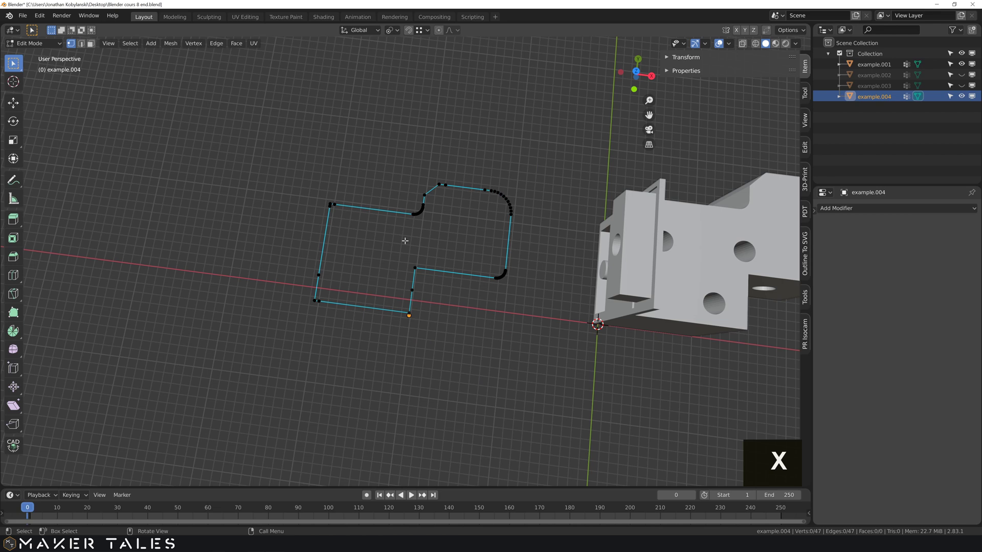
key("Tab")
Step: Orbit and zoom around the remaining outline to inspect it
middle_click(460, 254)
scroll("up", 3)
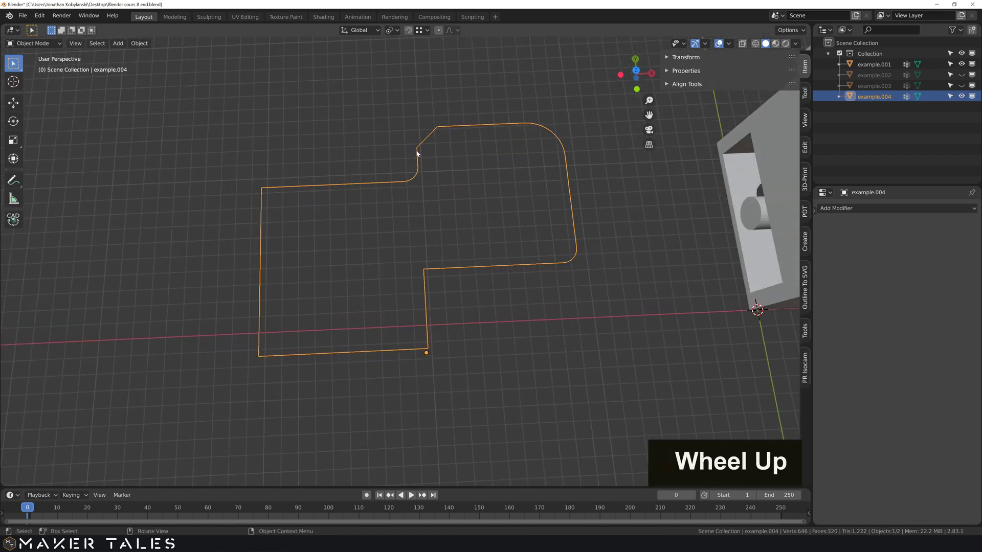
scroll("up", 3)
middle_click(467, 188)
scroll("down", 3)
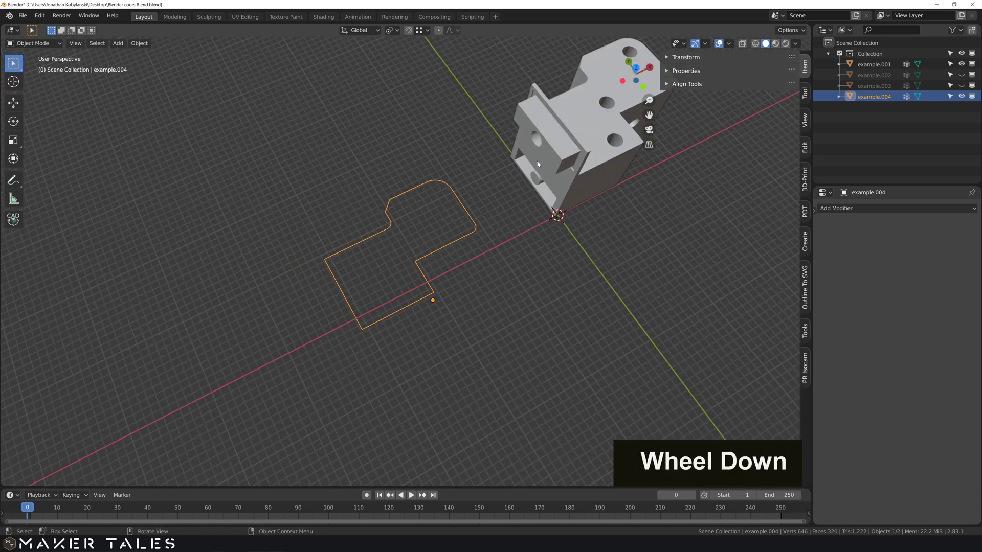
scroll("down", 3)
middle_click(502, 163)
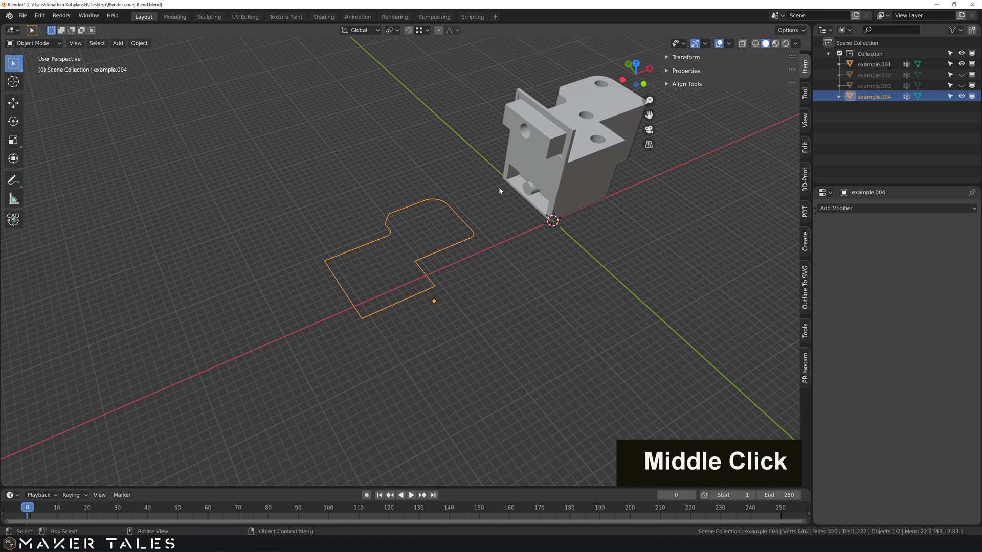
Step: Search the add-ons for mesh tools, confirm Edit Mesh Tools and tinyCAD are enabled, and close Preferences
scroll("up", 3)
middle_click(420, 244)
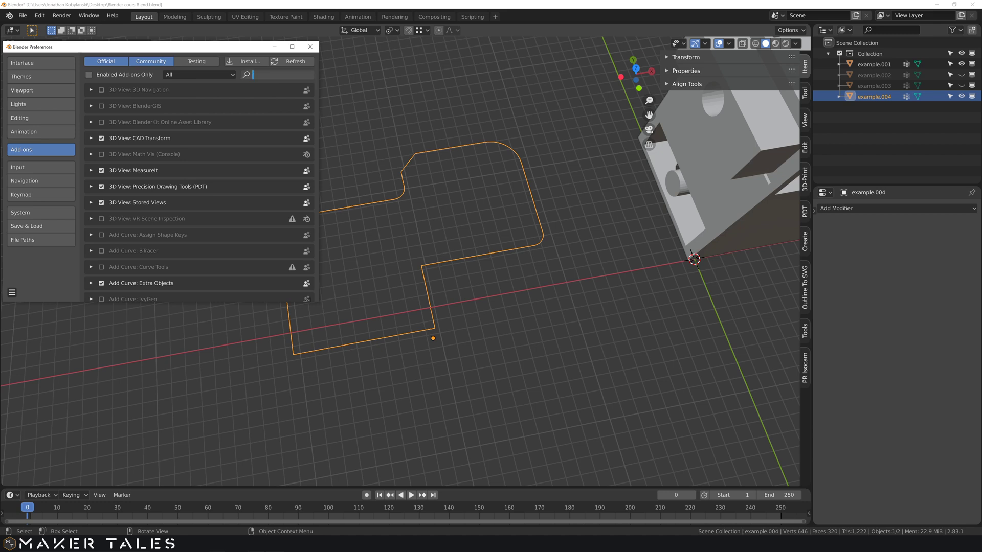
key("m")
key("e")
key("h")
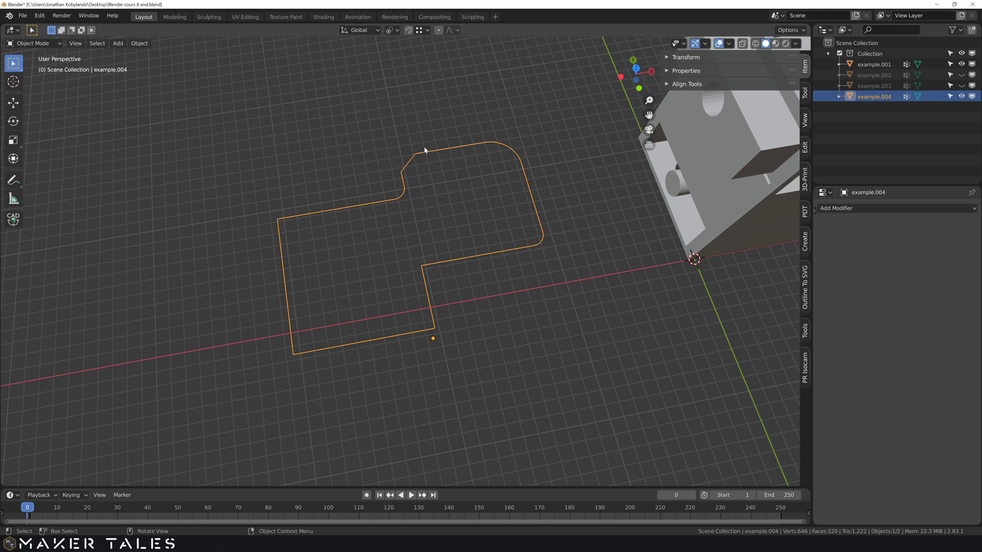
Step: Enter Edit Mode on the profile outline to work on its edges
key("Tab")
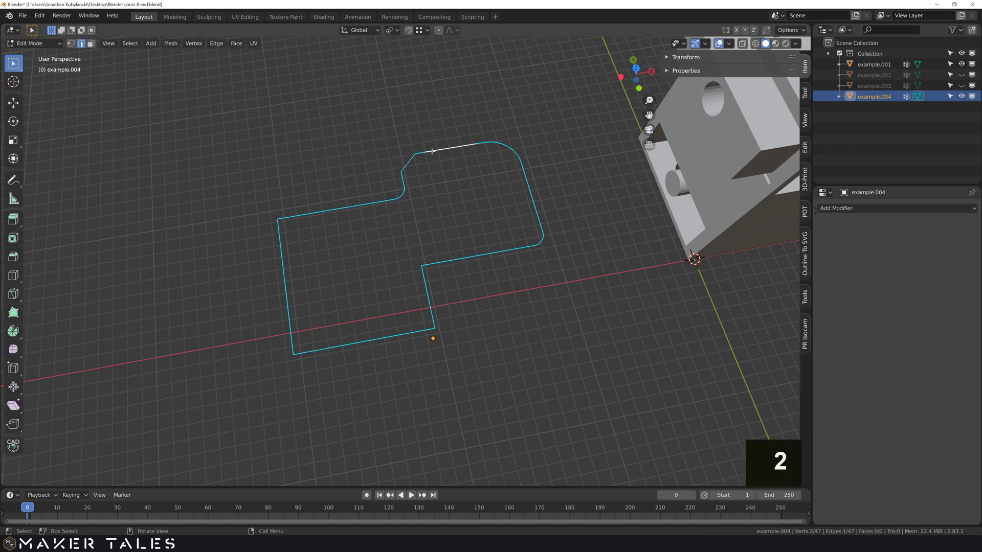
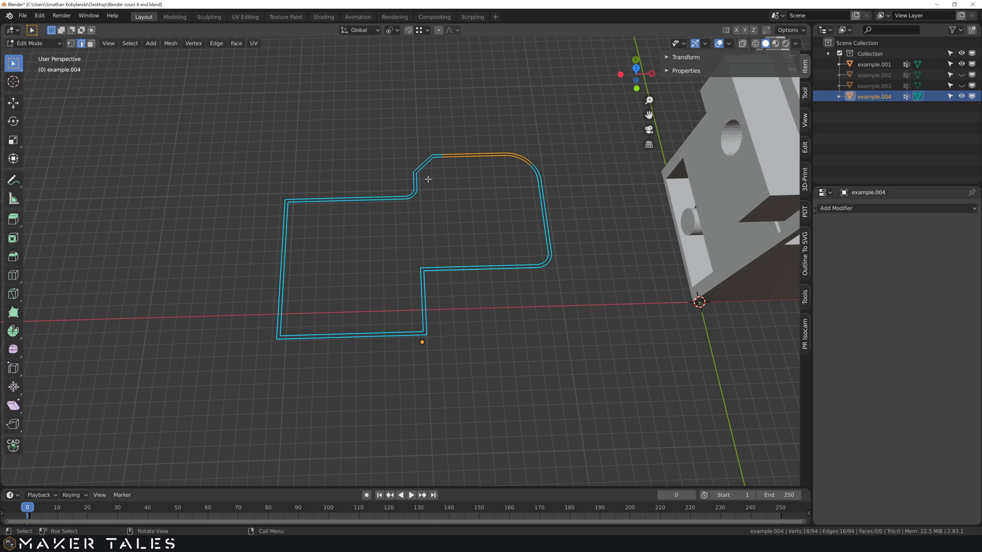
Step: View the doubled outline from the top and activate the Measure tool to check the line spacing
key("KP_7")
key("KP_Decimal")
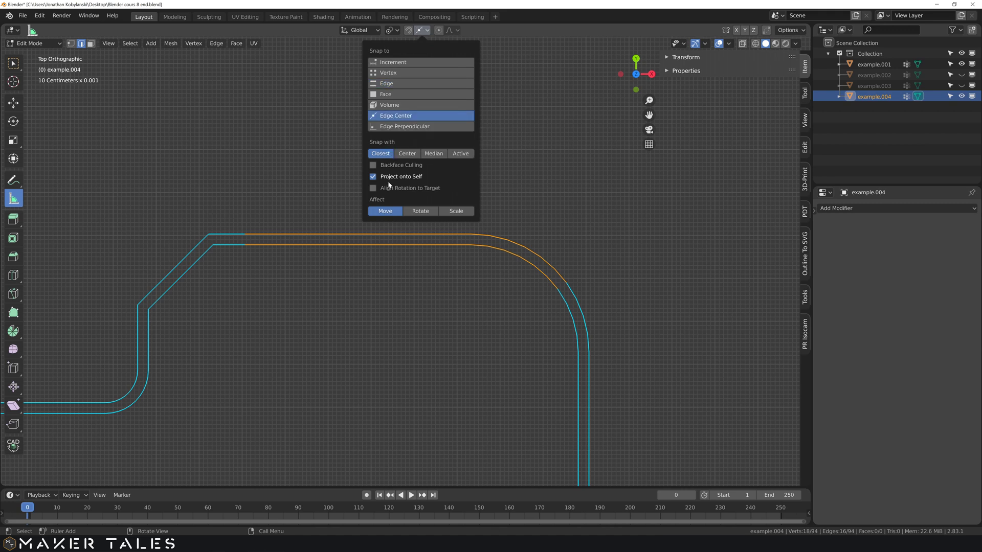
key("KP_Decimal")
scroll("up", 3)
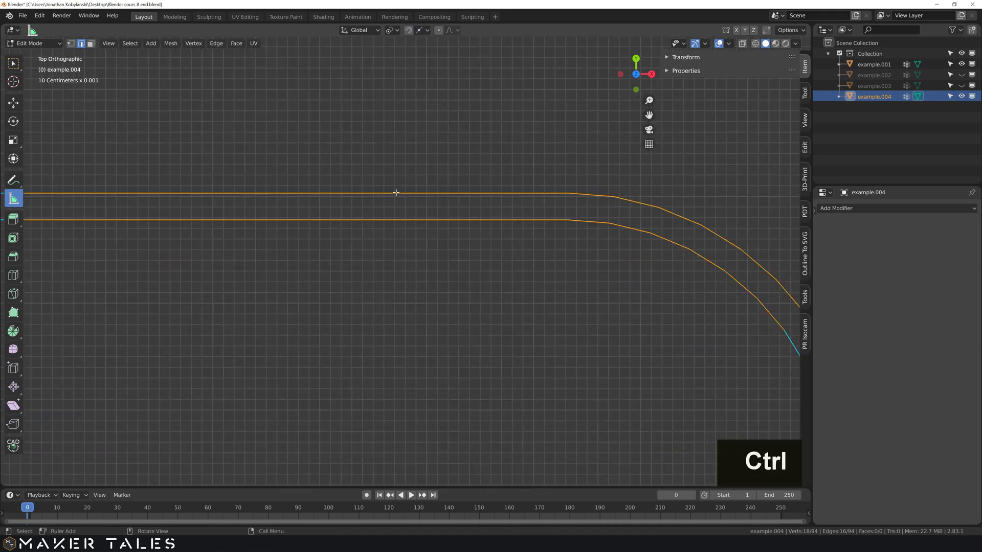
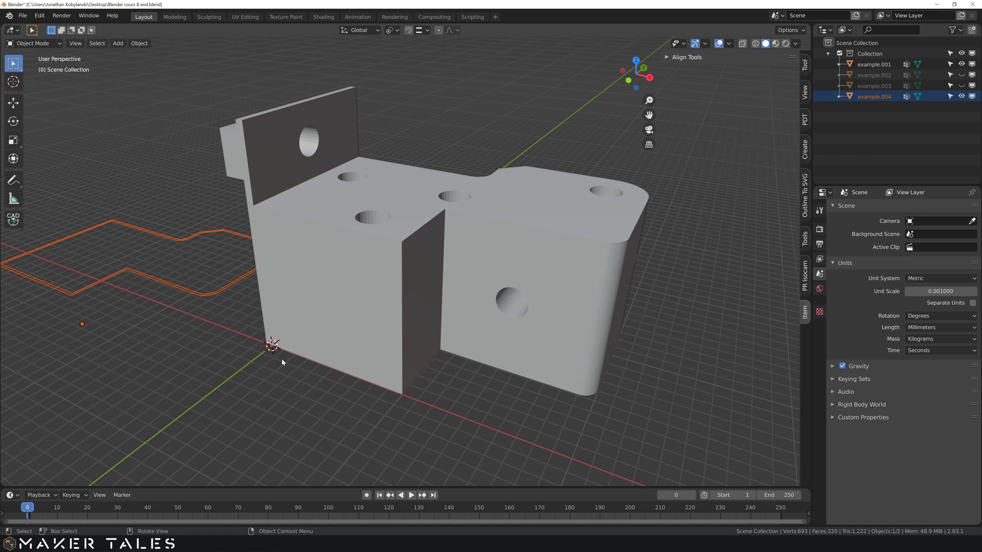
Step: Orbit around part example.001 until the side hole faces the view
key("x")
middle_click(449, 362)
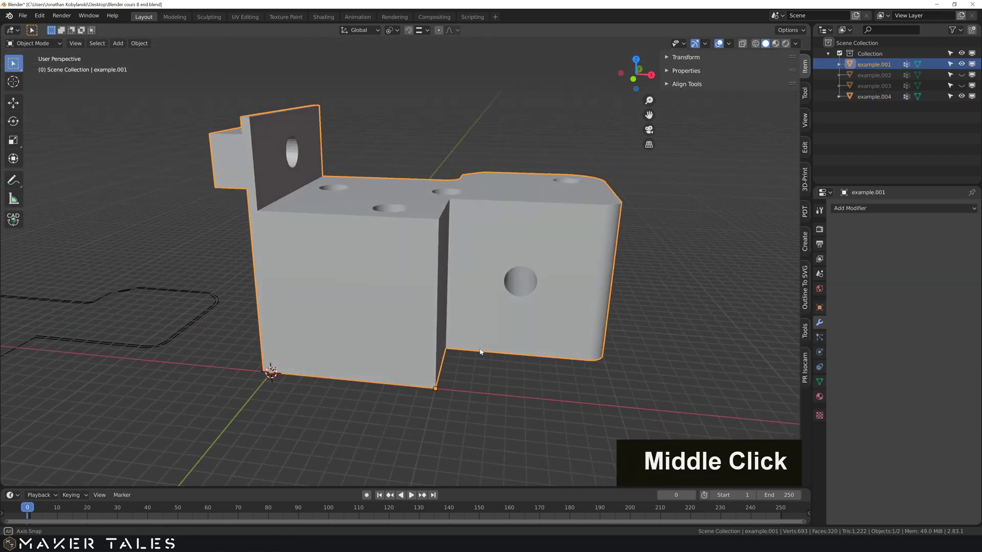
middle_click(434, 345)
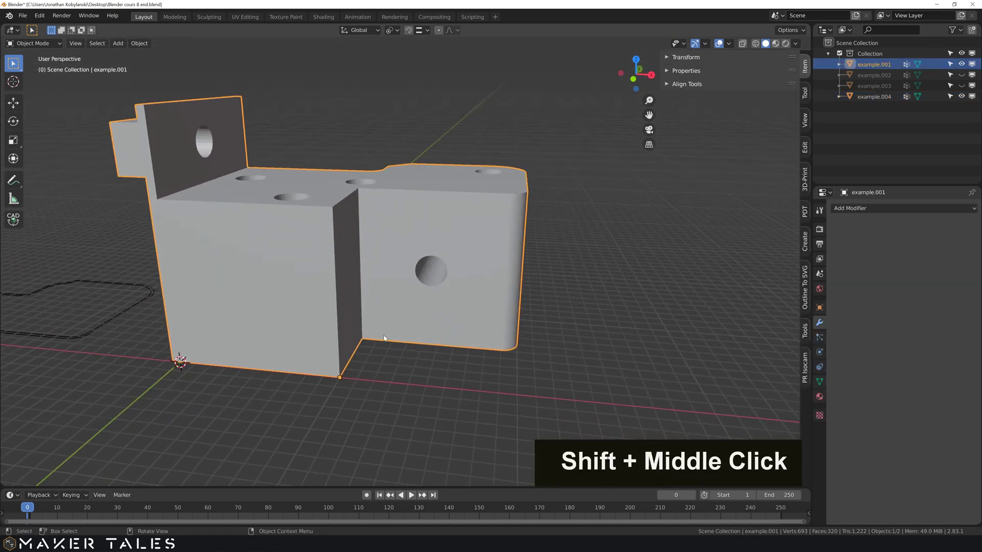
middle_click(439, 287)
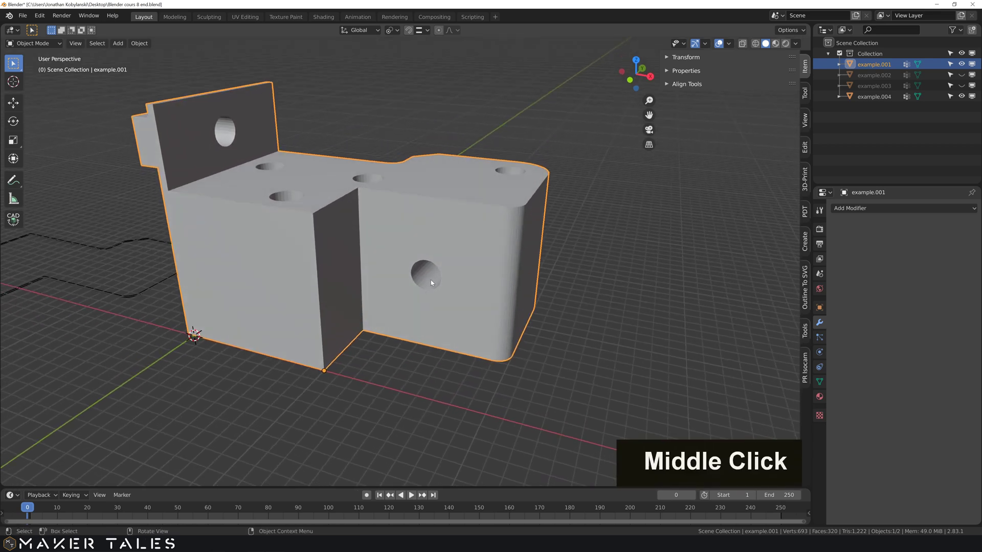
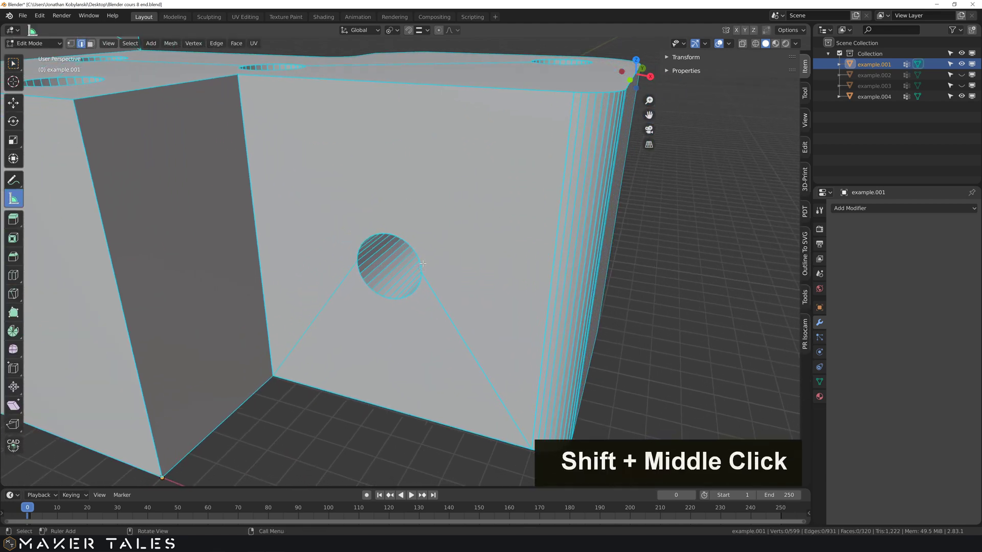
Step: Switch to face selection and zoom in close on the side hole
key("3")
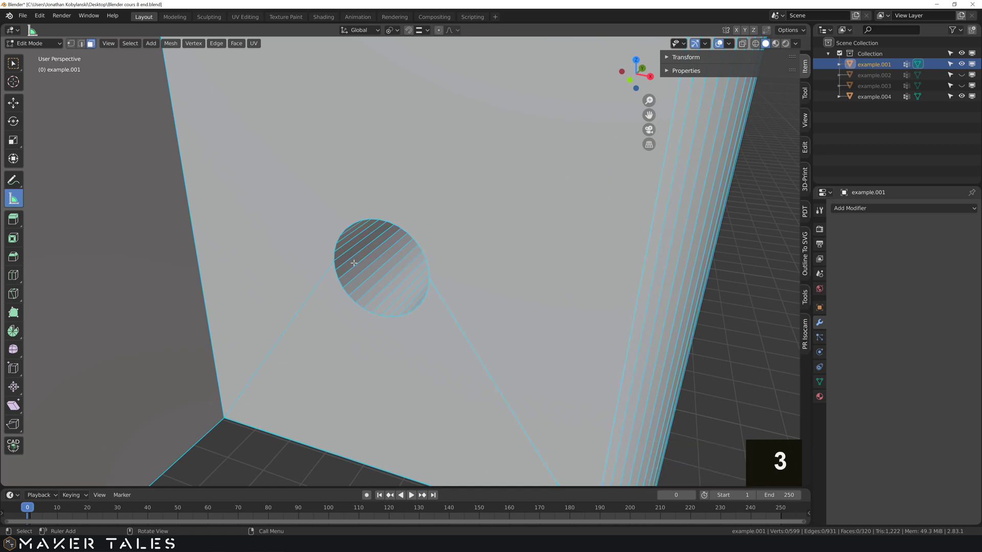
scroll("up", 3)
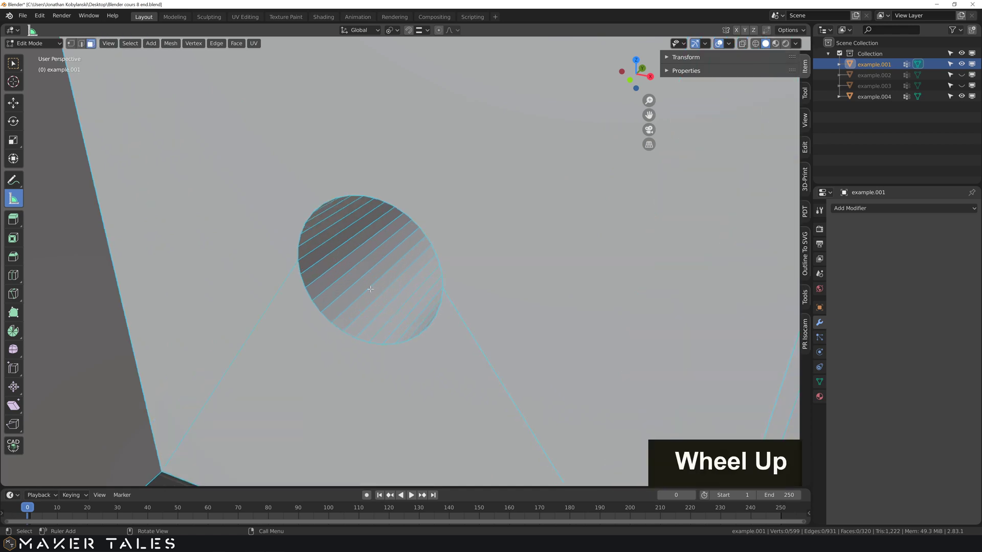
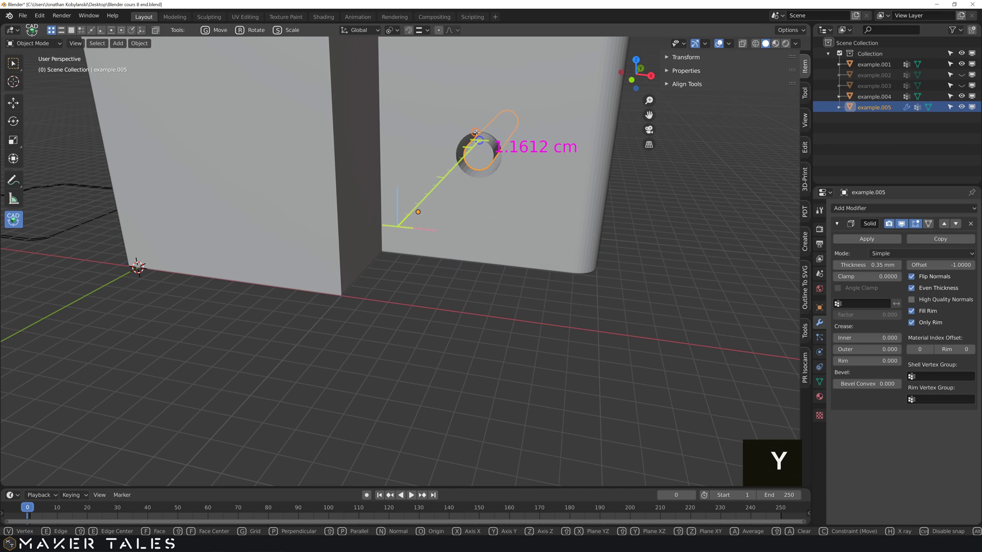
Step: Line the view up to look straight into the pin tube's open end
key("KP_Decimal")
middle_click(357, 273)
scroll("up", 3)
middle_click(462, 162)
middle_click(415, 253)
middle_click(426, 221)
middle_click(424, 252)
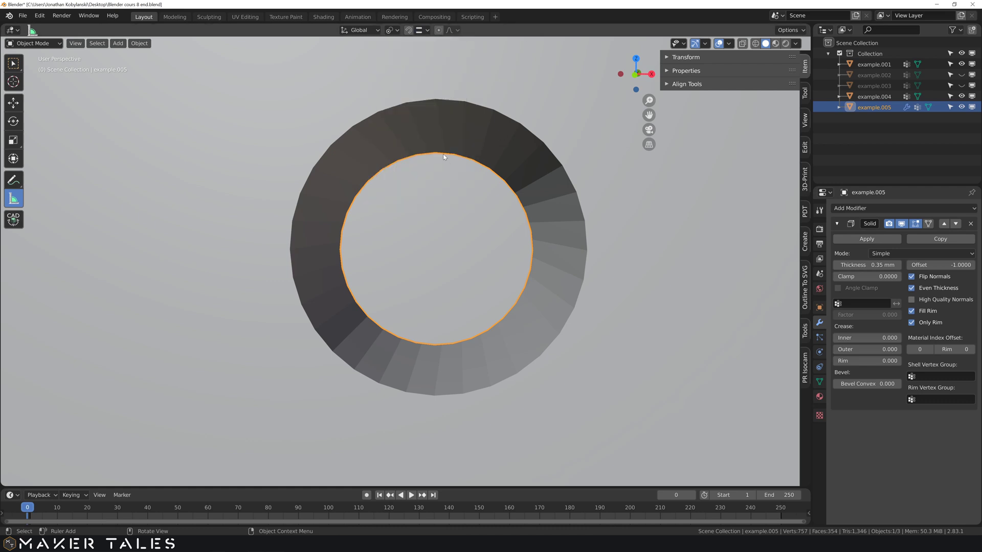
Step: Measure across the tube wall and confirm a thickness of about 0.35 mm
left_click(453, 106)
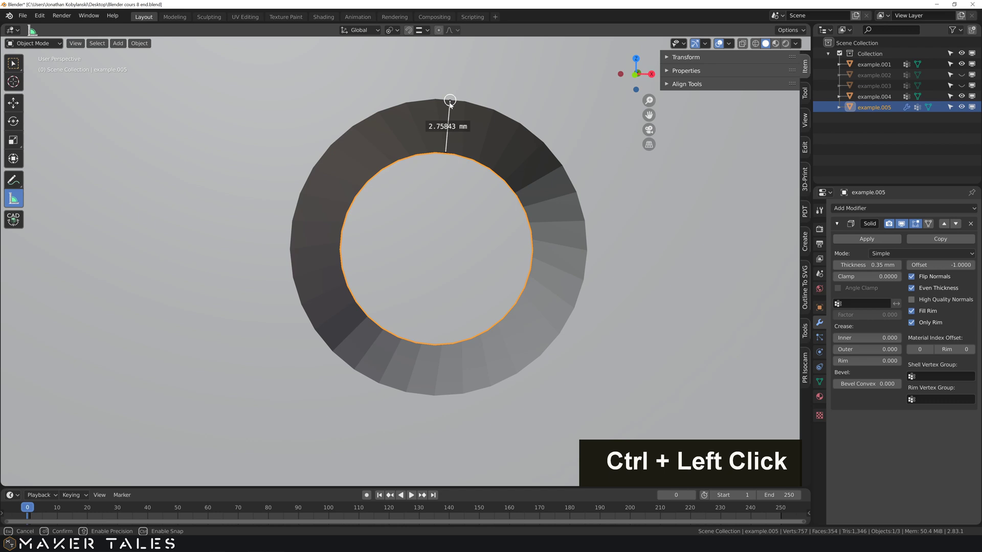
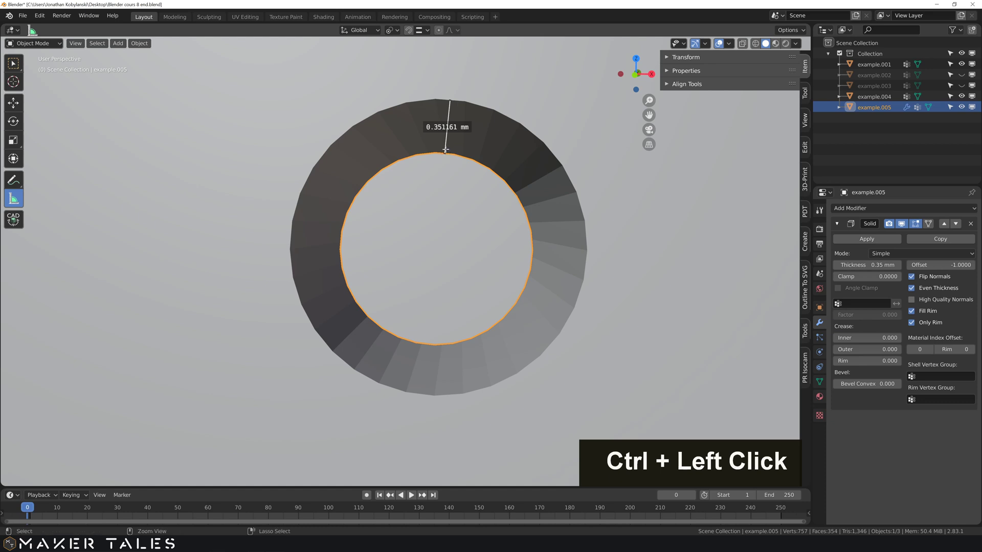
middle_click(454, 150)
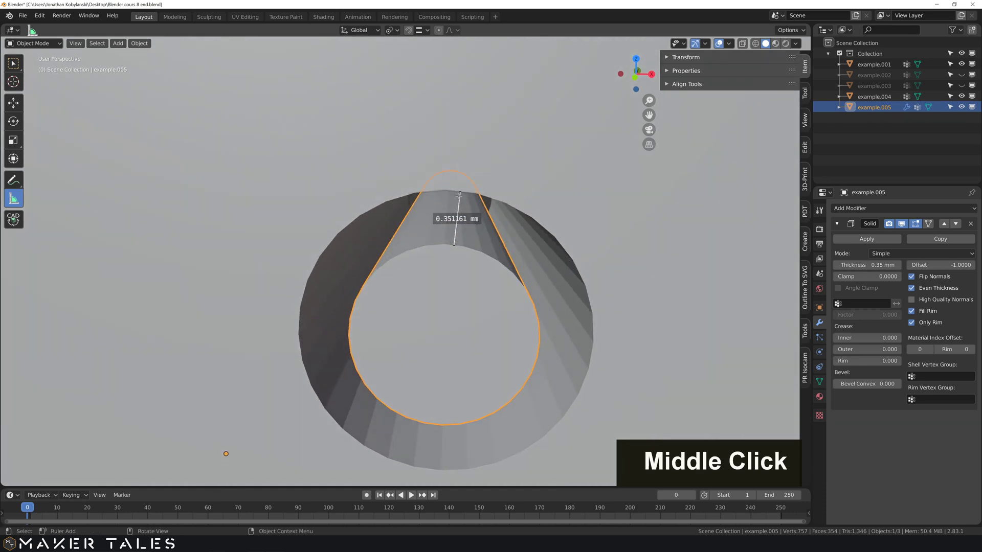
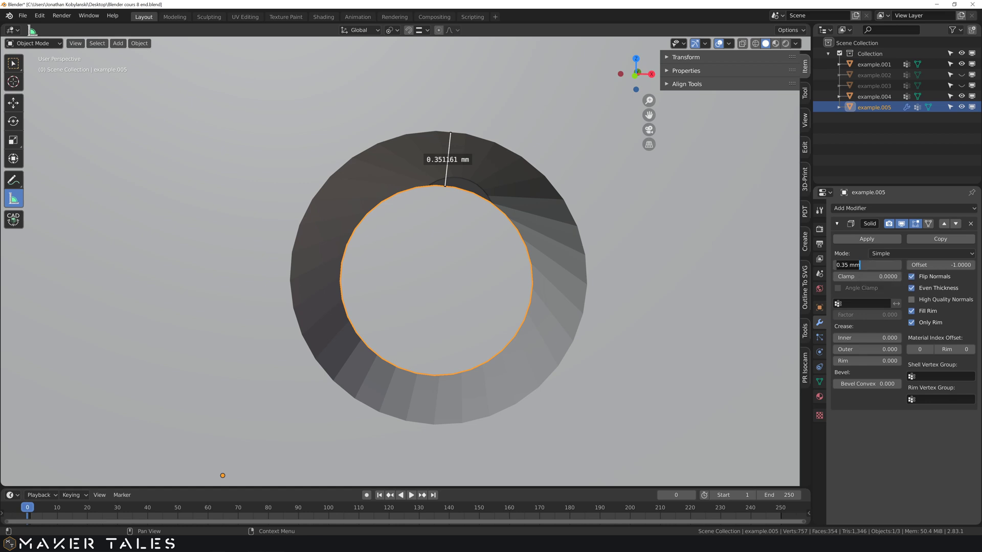
key("KP_0")
key(".")
key("3")
key("Return")
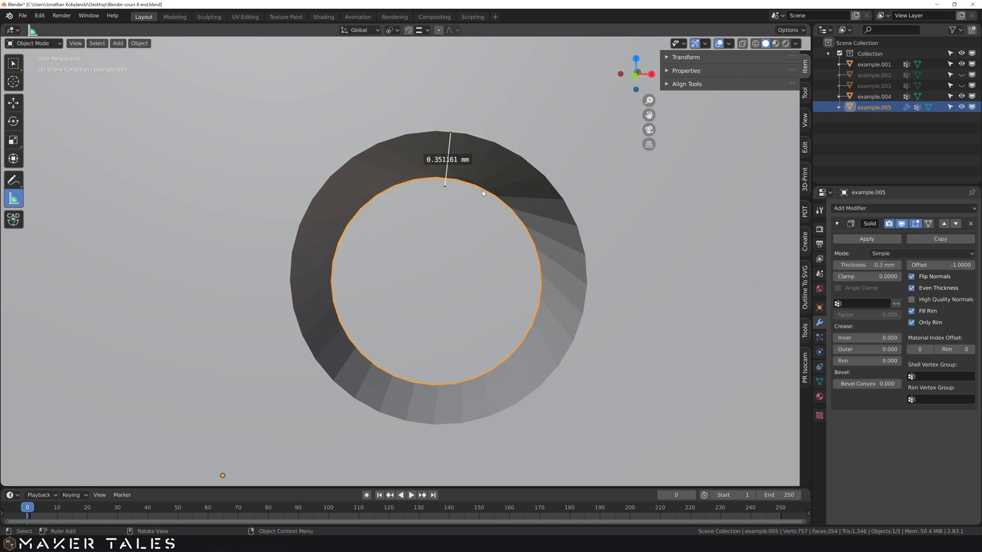
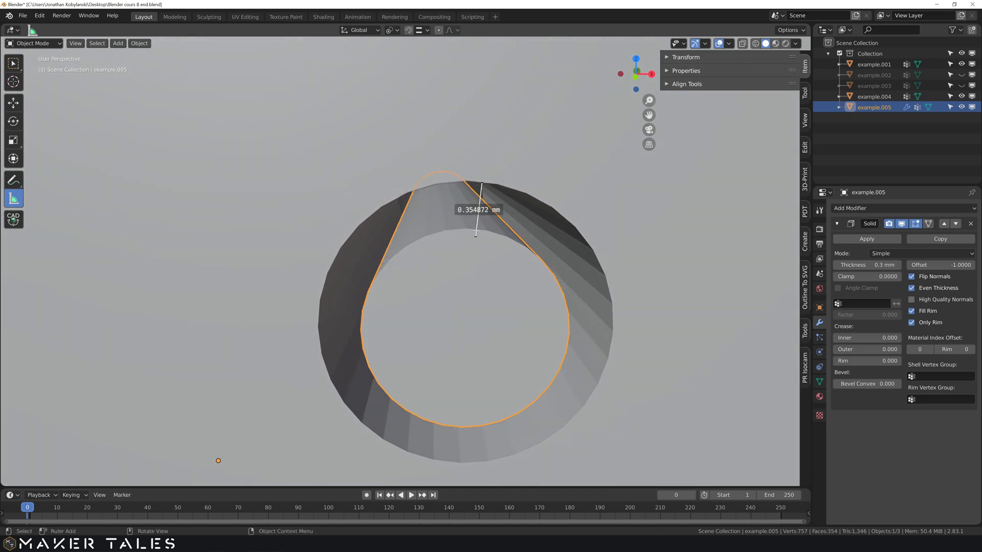
scroll("down", 3)
Step: Remove the old tube and frame the empty side hole in the view
middle_click(494, 276)
scroll("down", 3)
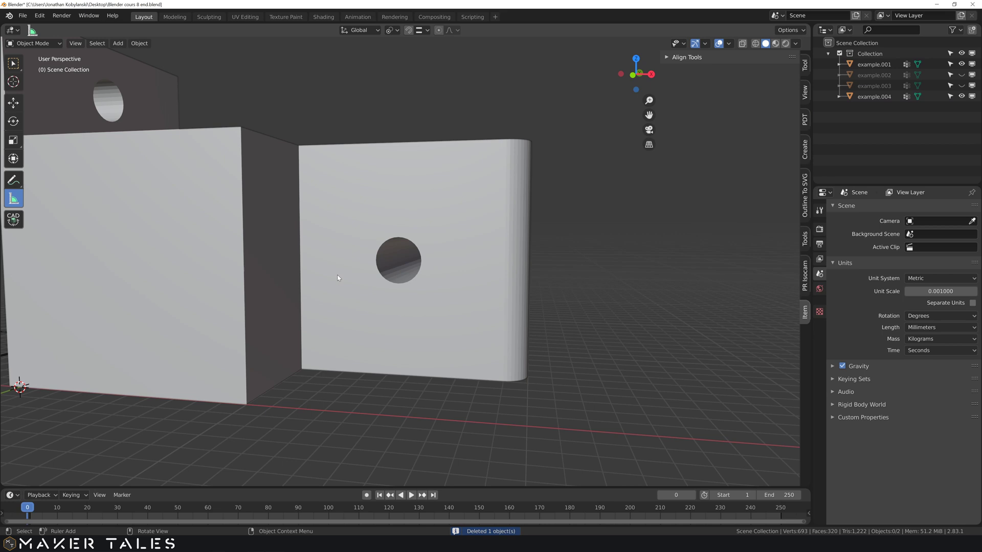
middle_click(344, 283)
scroll("up", 3)
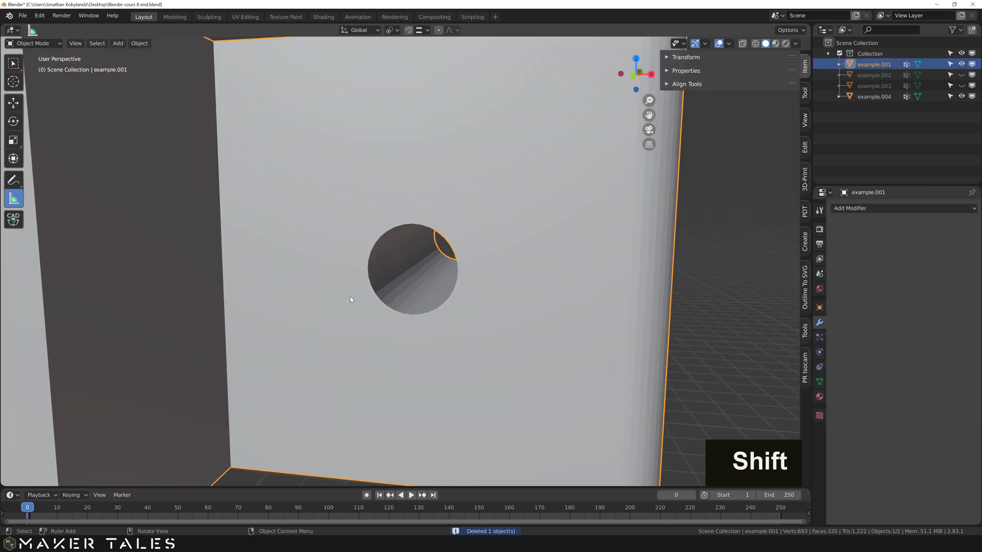
Step: Duplicate the hole's rim edge loop and separate it as new object example.005
key("Tab")
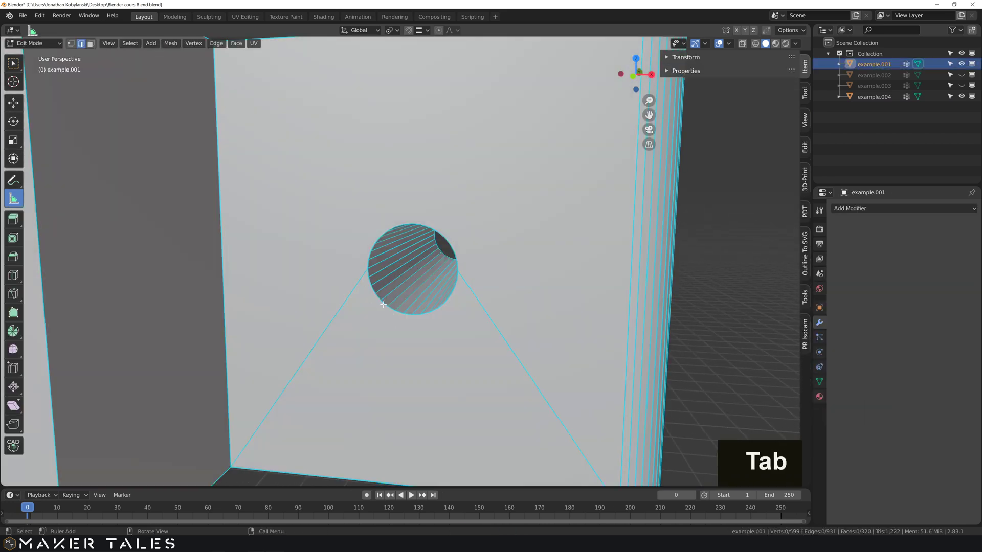
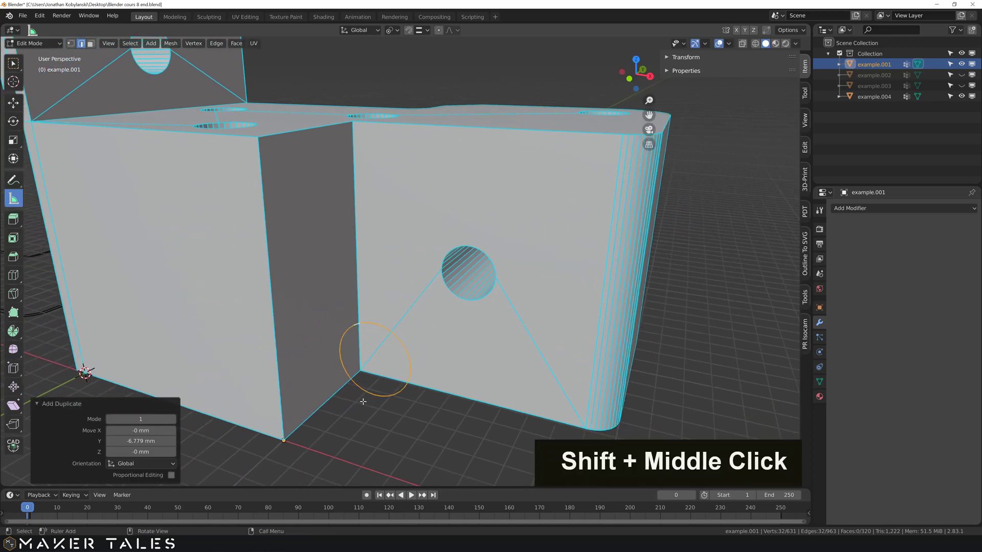
key("p")
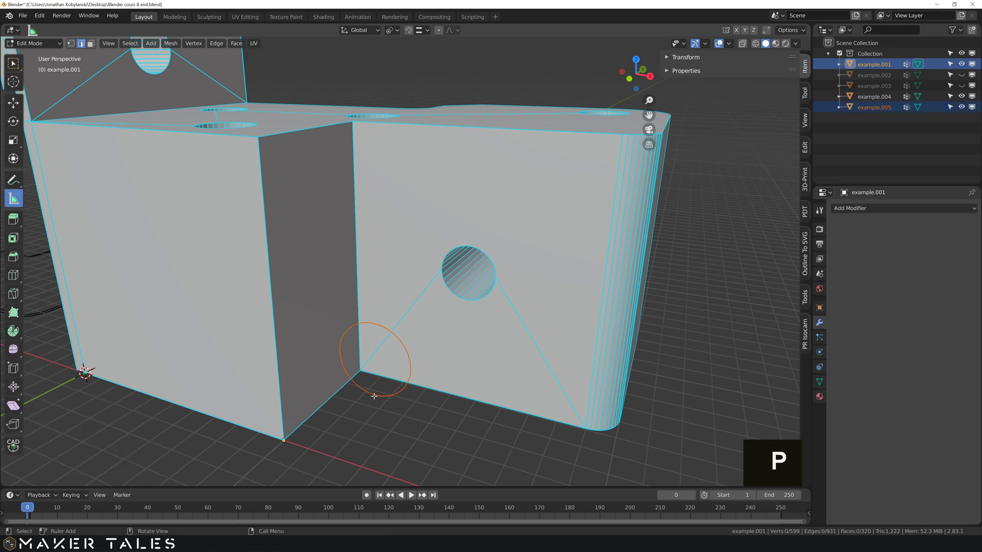
key("Tab")
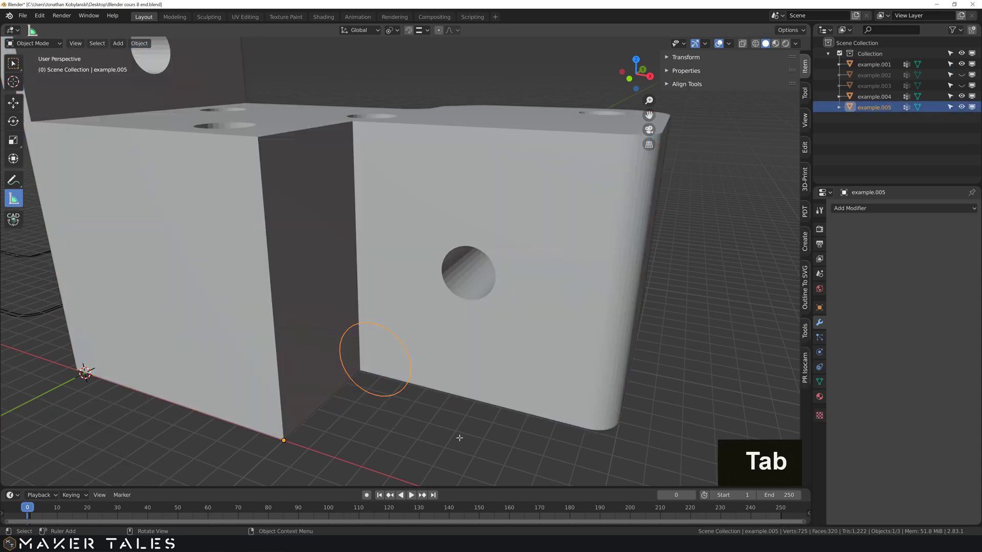
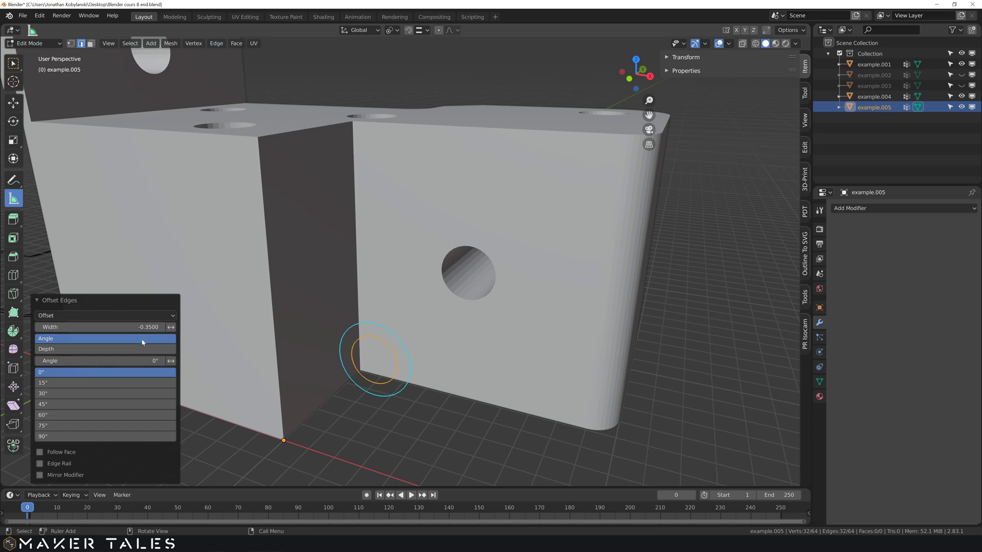
Step: Apply the 0.35 mm offset width and view the circles straight-on from the front
type("[-]")
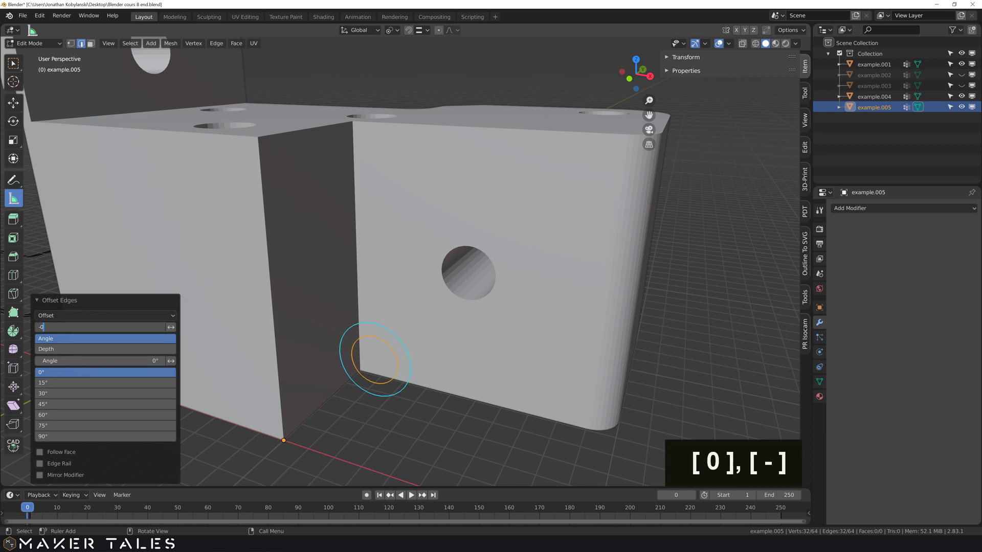
key("Return")
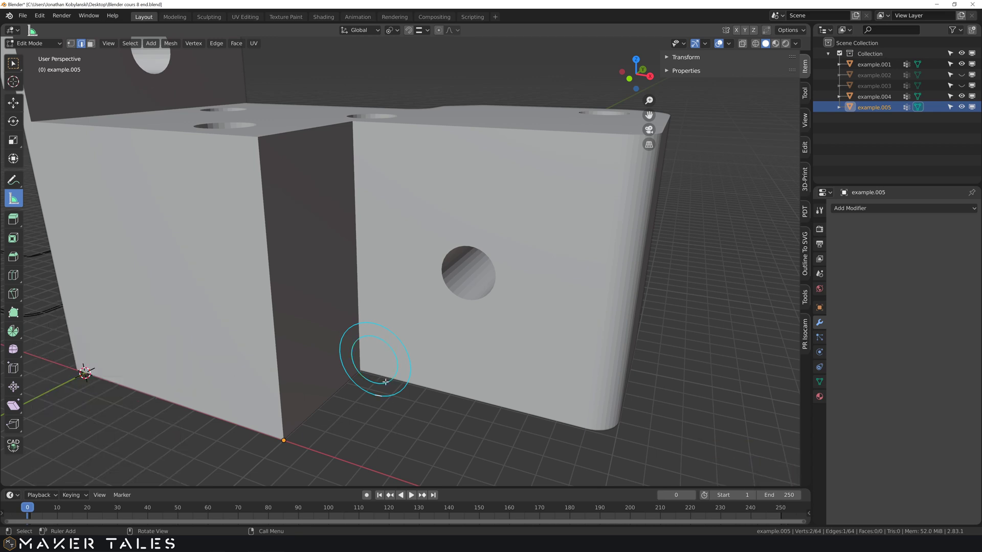
key("KP_1")
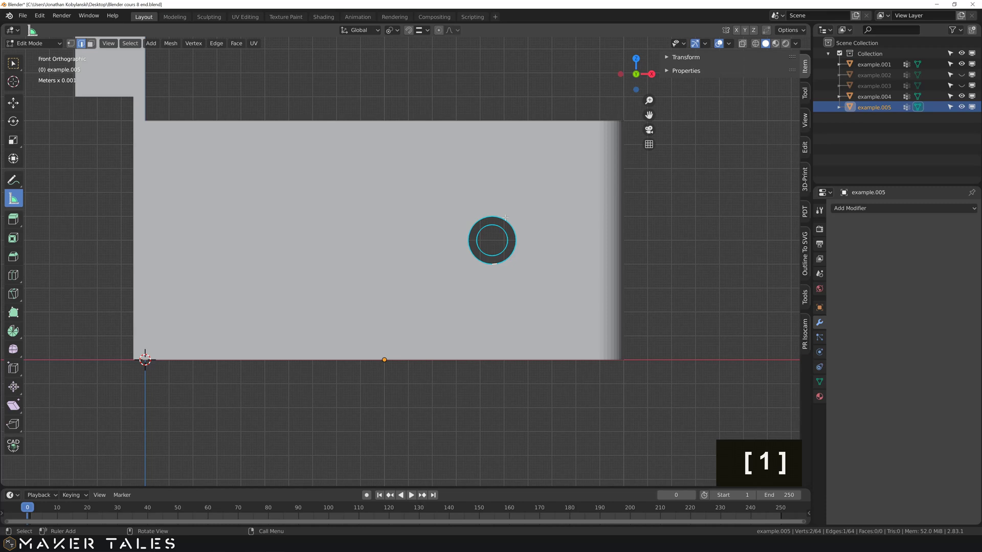
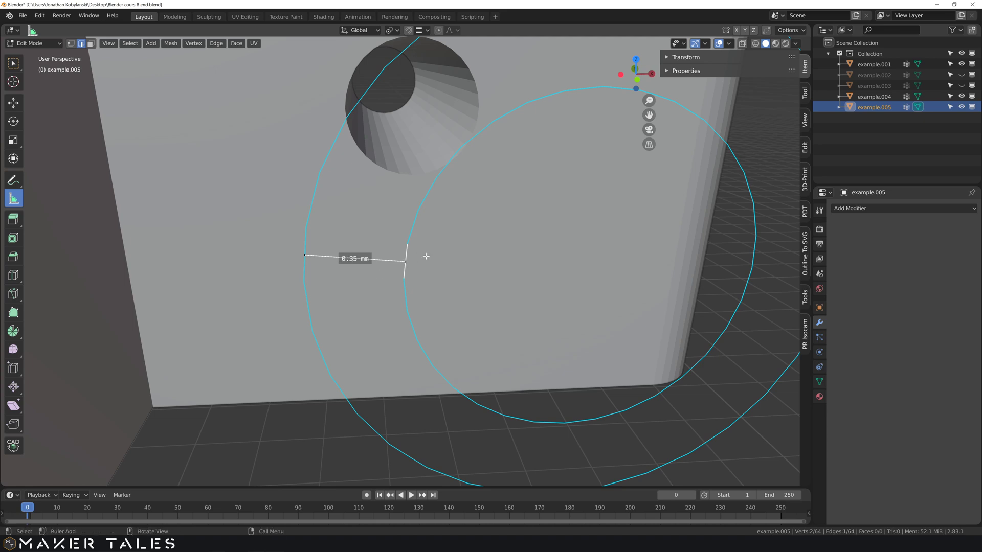
Step: Clear the measurement, fill the remaining circle and extrude it about 30.5 mm into a pin cylinder, back in object mode
key("x")
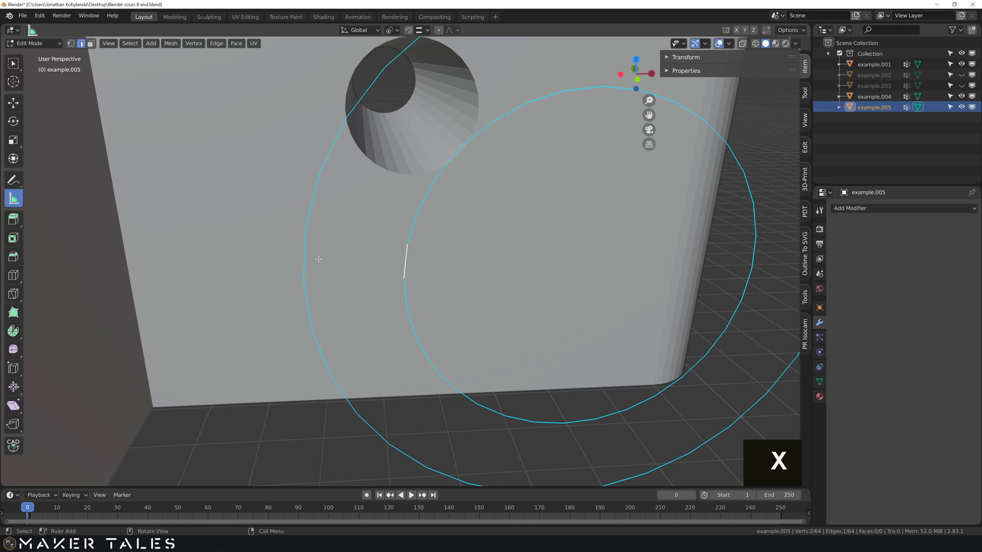
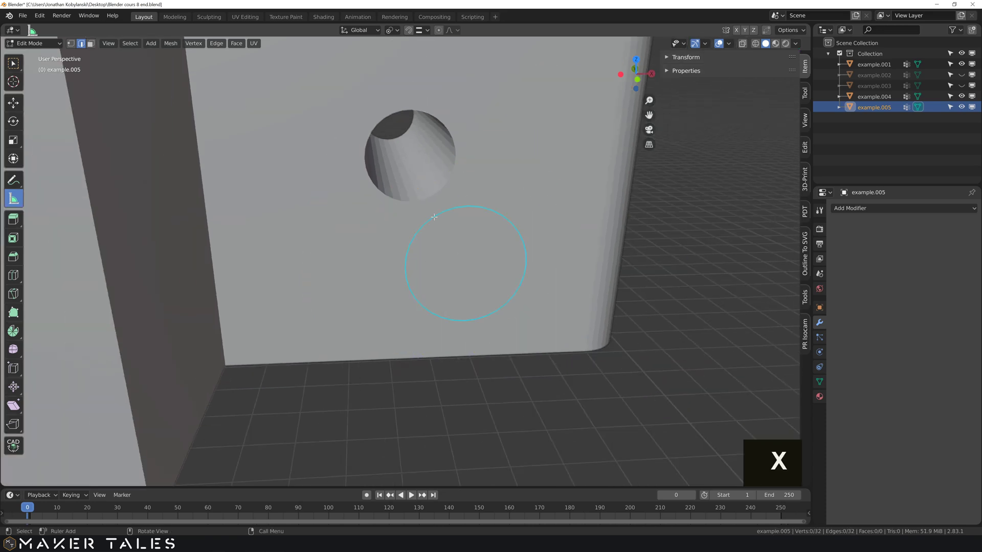
key("alt+l")
key("f")
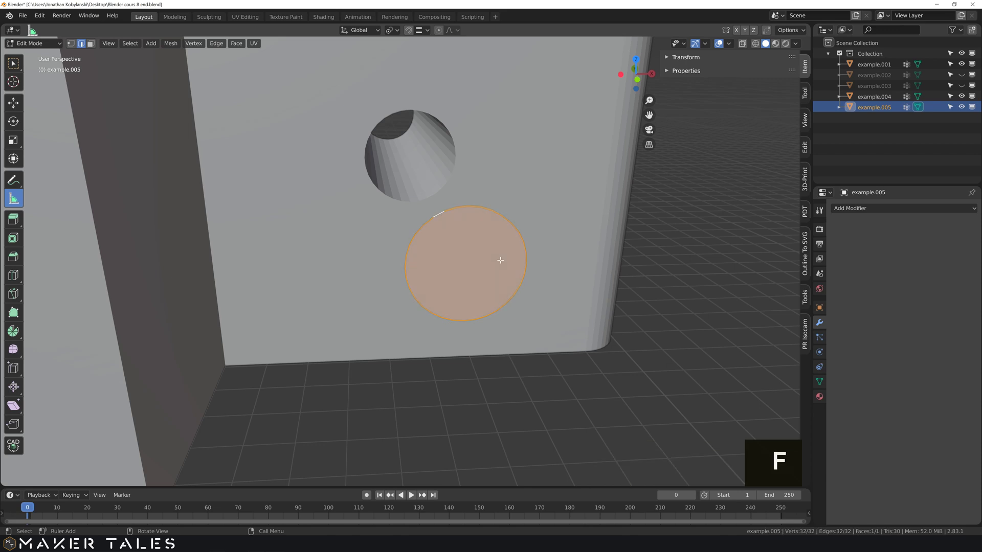
key("3")
key("e")
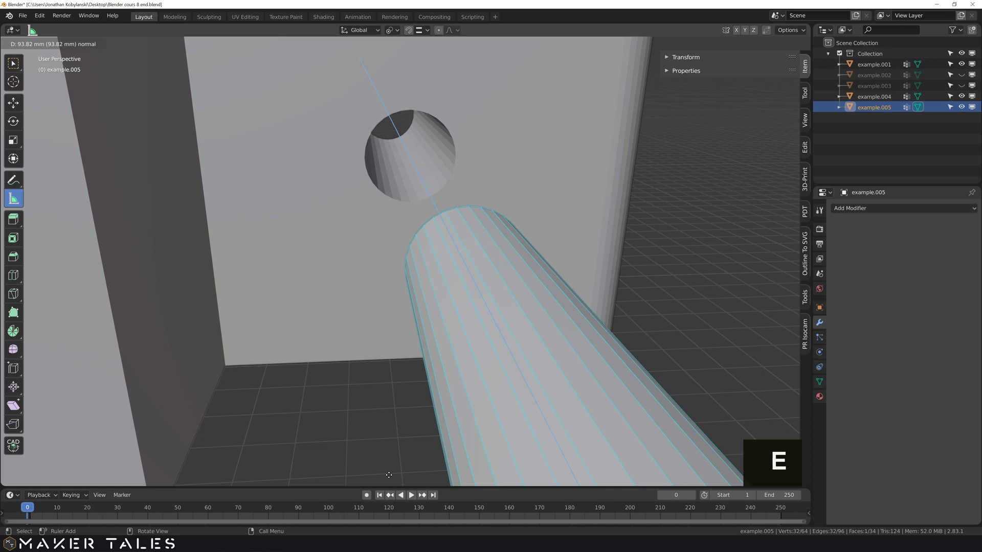
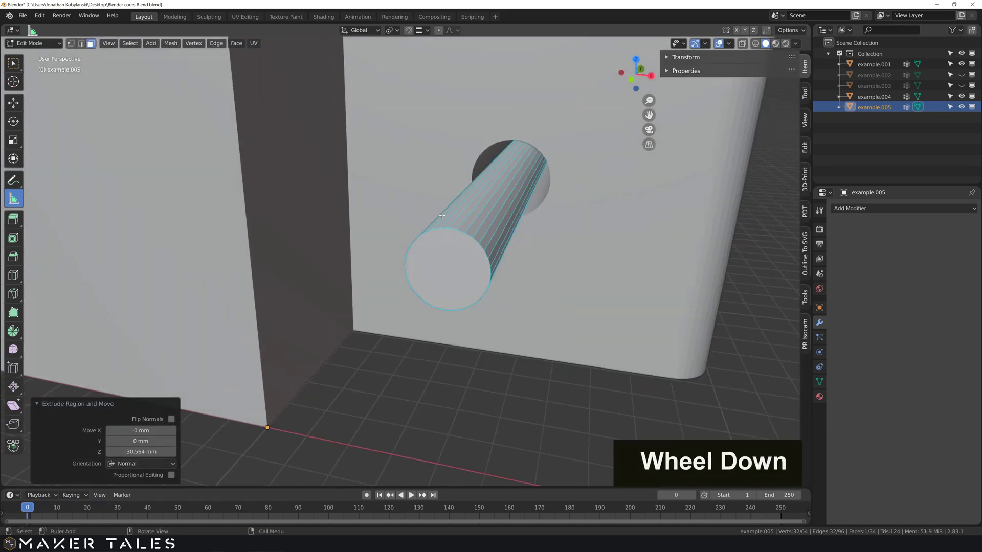
key("q")
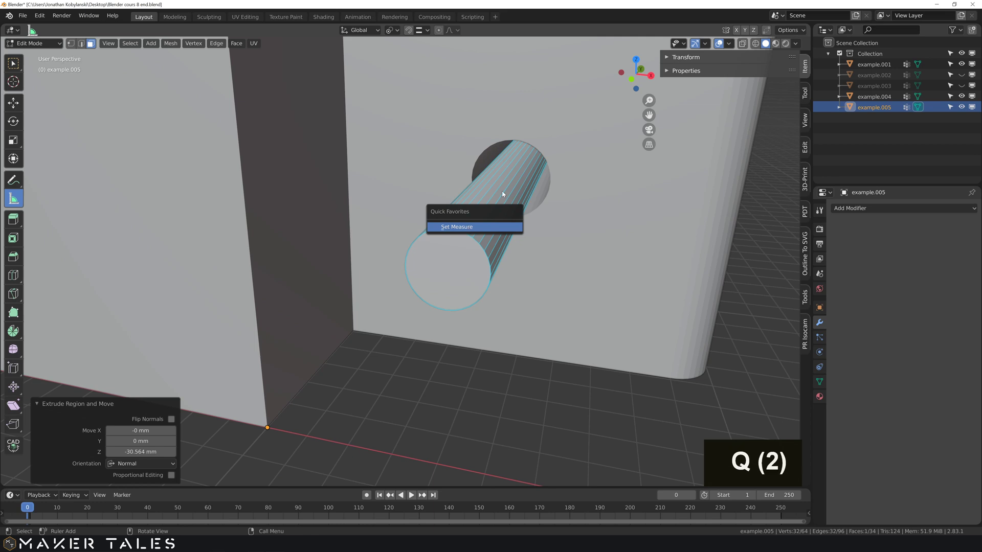
key("Tab")
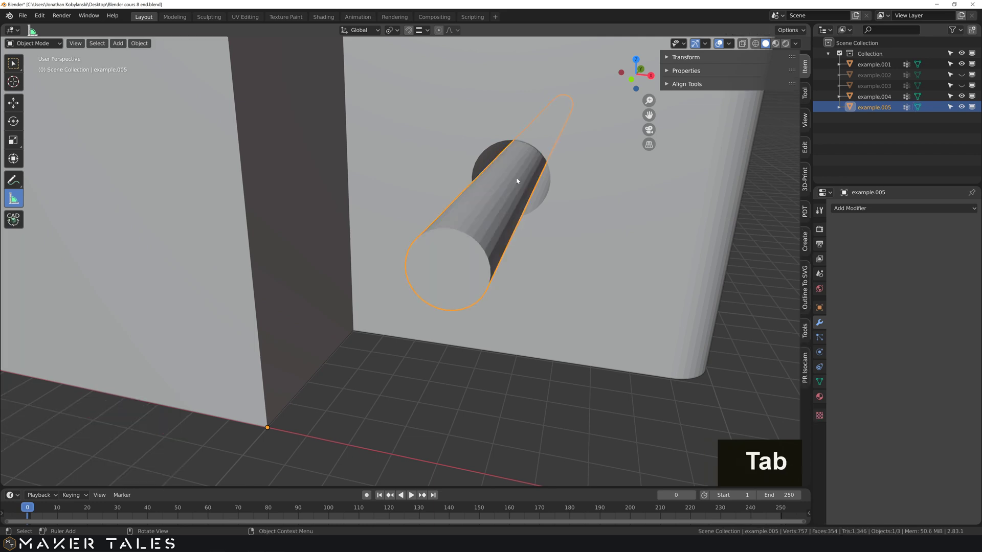
Step: Recalculate all of the pin tube's normals so its faces point outward
key("q")
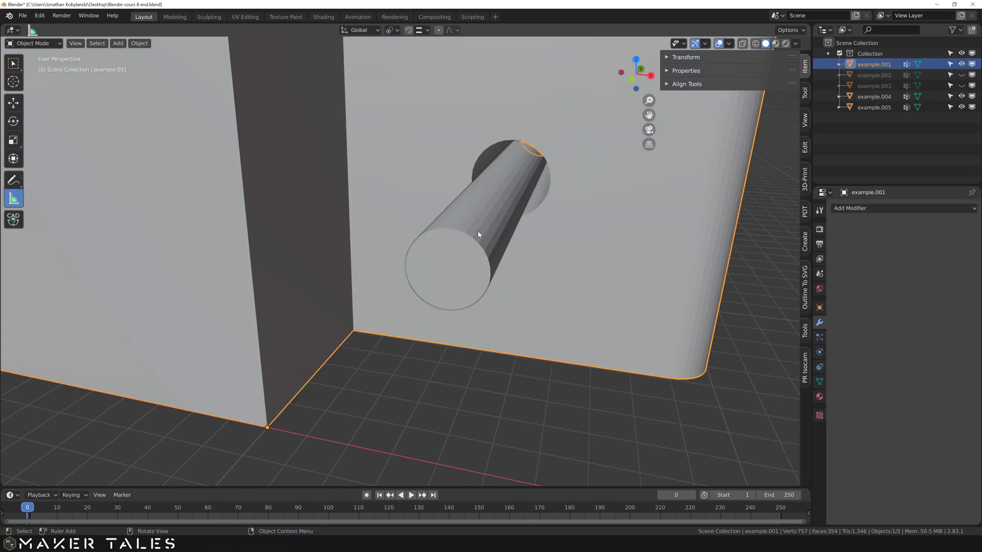
key("Tab")
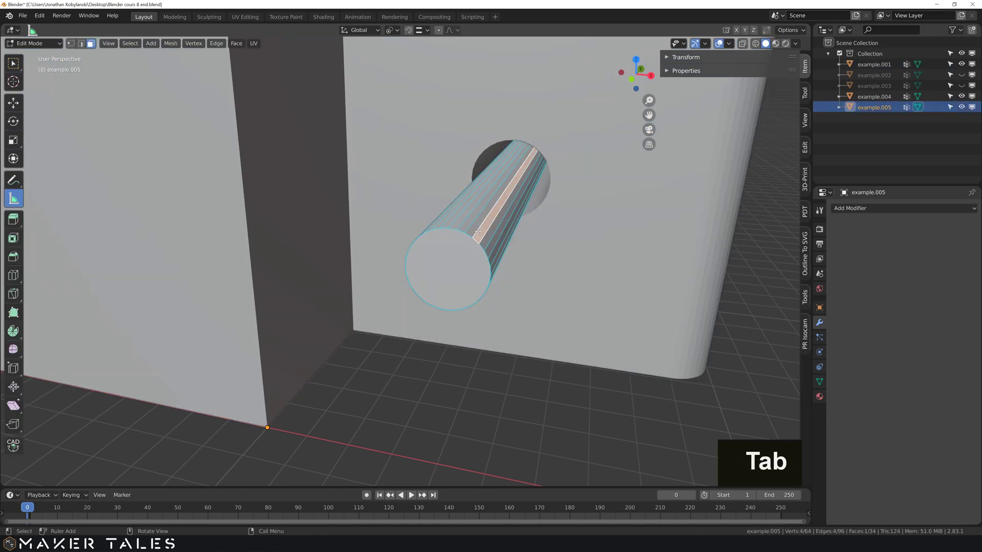
key("a")
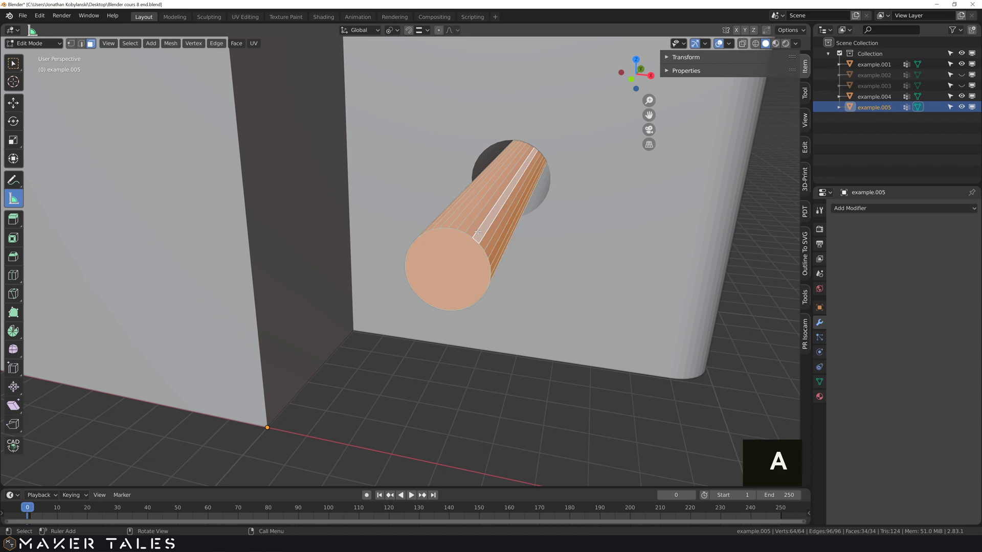
key("shift+n")
key("Tab")
Step: Check the pin reads blue in the Face Orientation overlay while orbiting, then turn the overlay off
key("q")
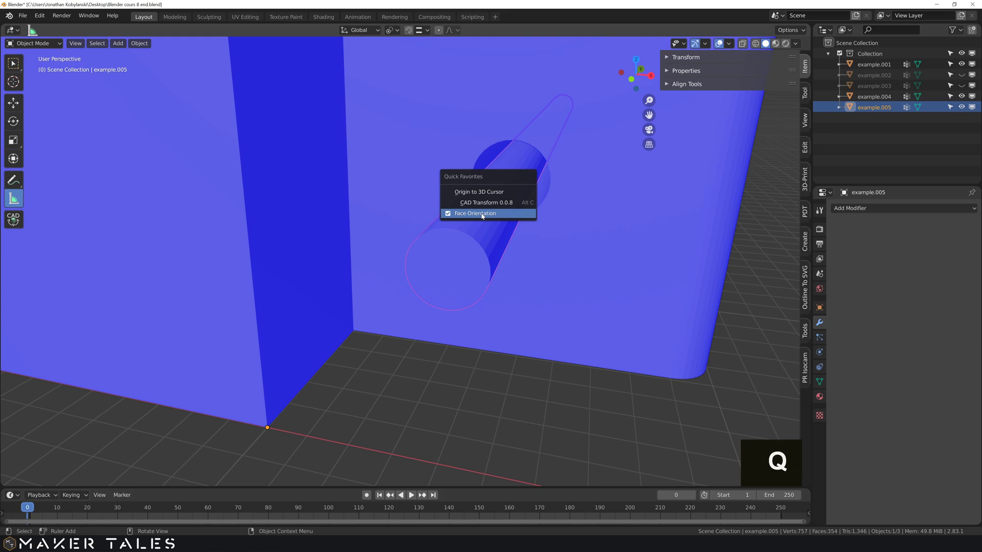
middle_click(485, 228)
scroll("down", 3)
scroll("down", 3)
middle_click(489, 256)
middle_click(494, 269)
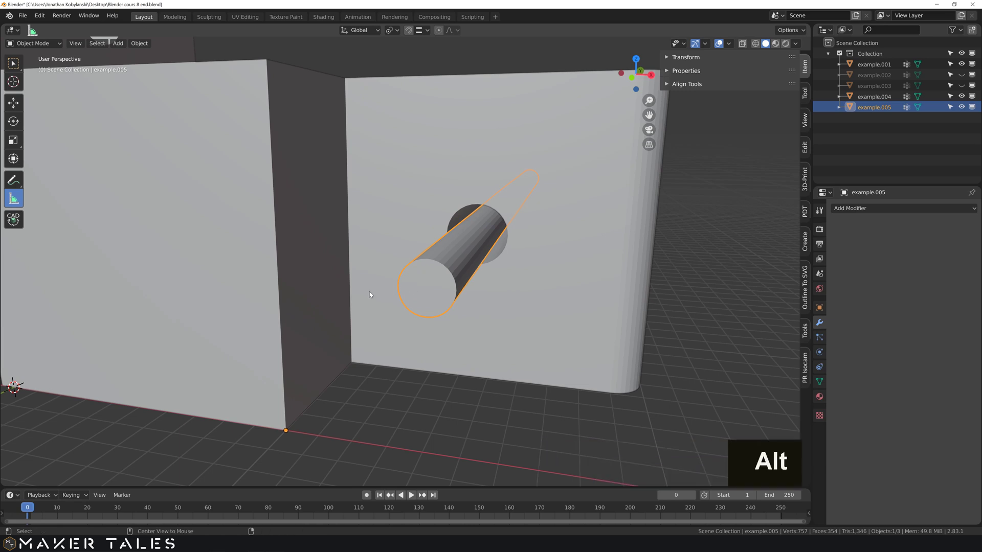
Step: Move the pin tube along Y back inside the hole with the CAD transform tool and frame the part
key("alt+c")
key("g")
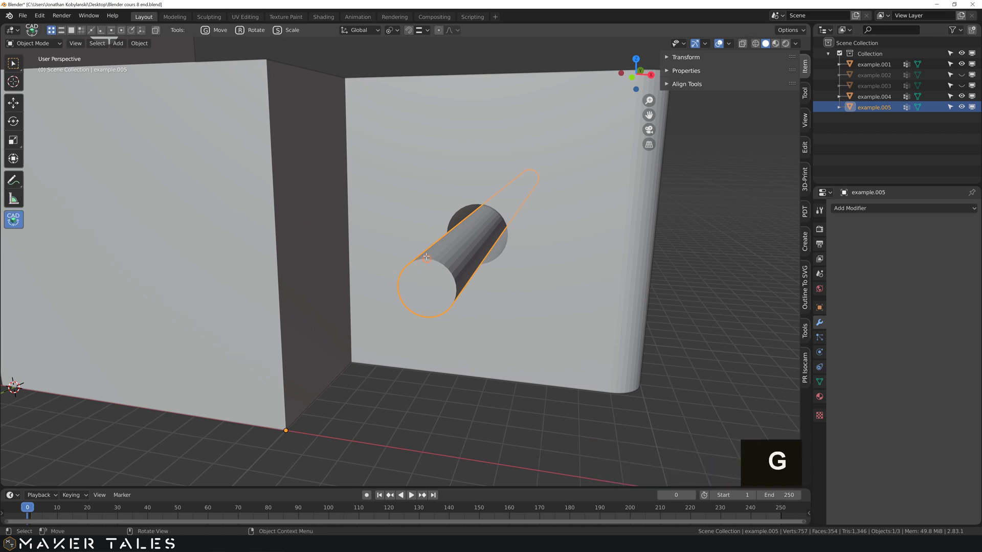
key("y")
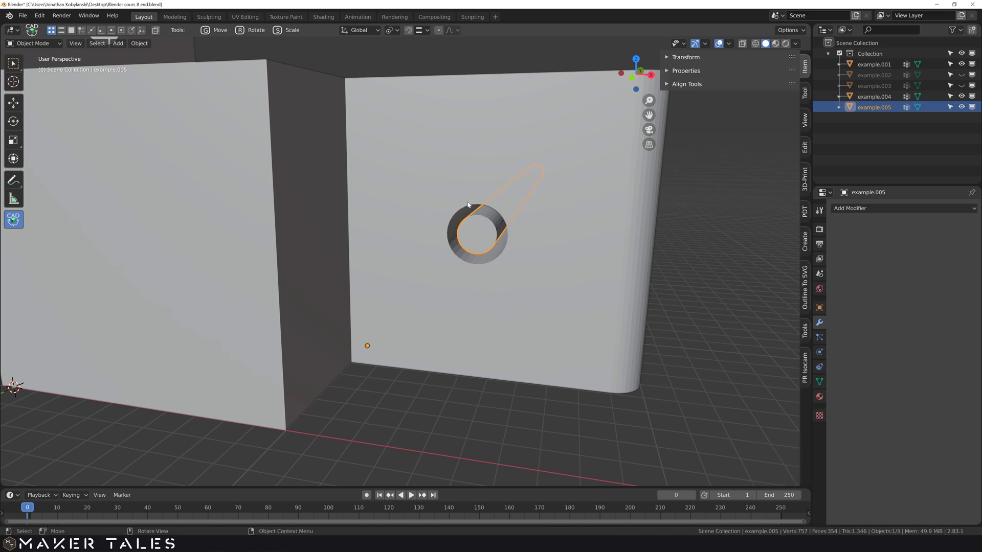
key("y")
scroll("up", 3)
middle_click(390, 231)
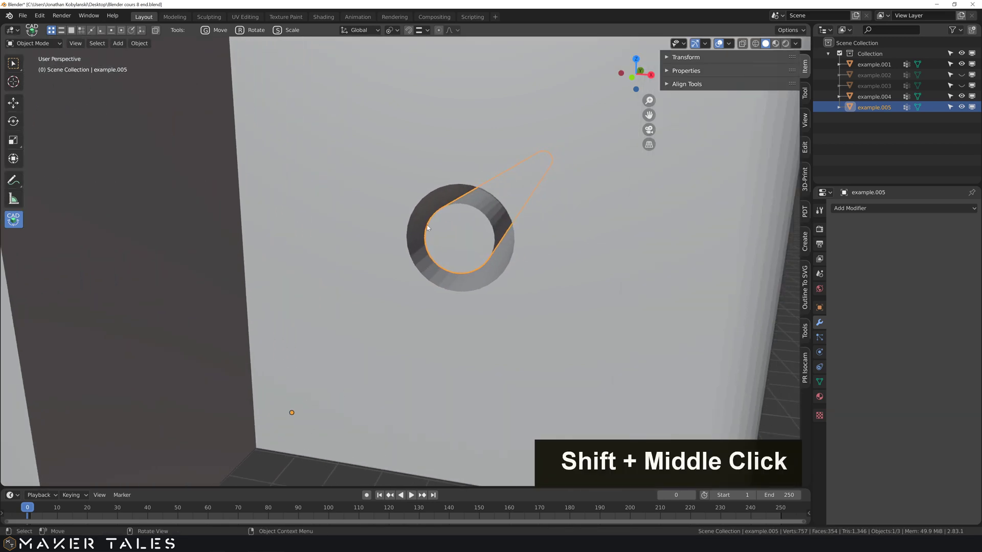
key(".")
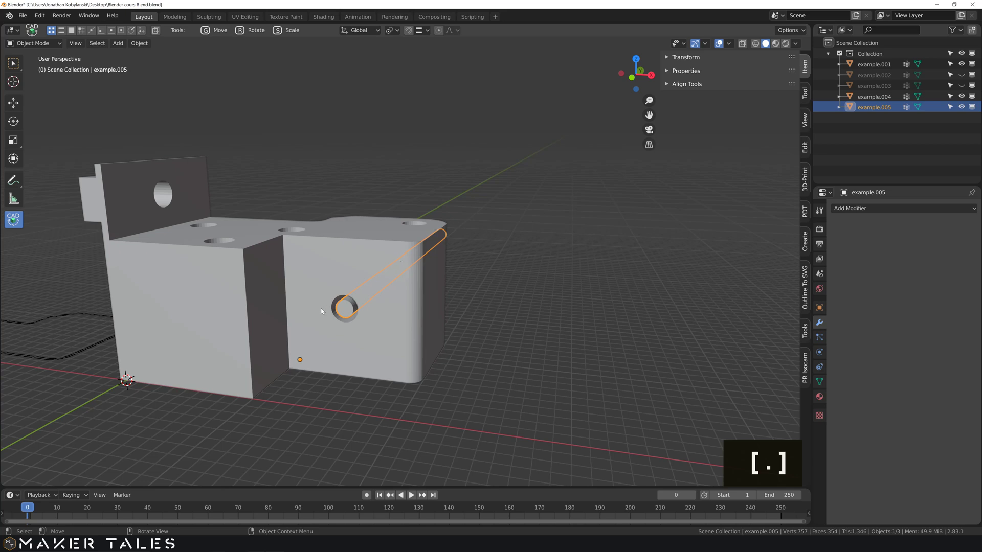
key(".")
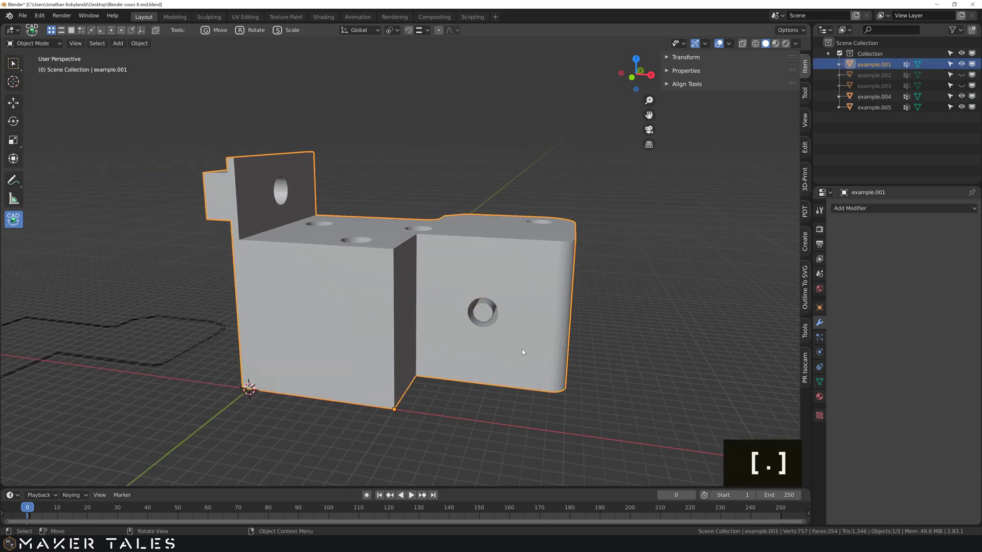
Step: Measure the 0.35 mm gap between the pin and the hole's rim, then clear the measurement
scroll("up", 3)
middle_click(476, 323)
scroll("up", 3)
scroll("up", 3)
scroll("down", 3)
middle_click(402, 238)
middle_click(416, 212)
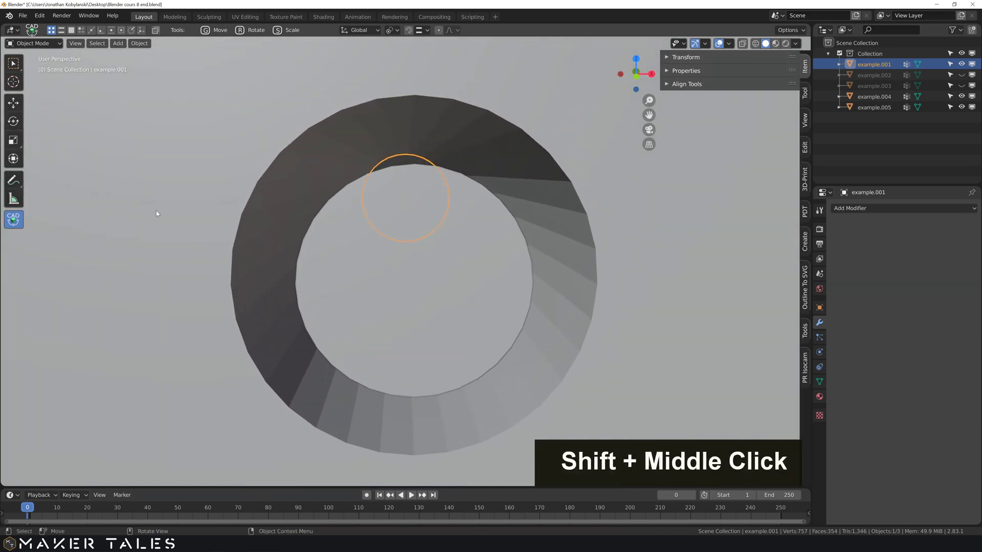
middle_click(87, 199)
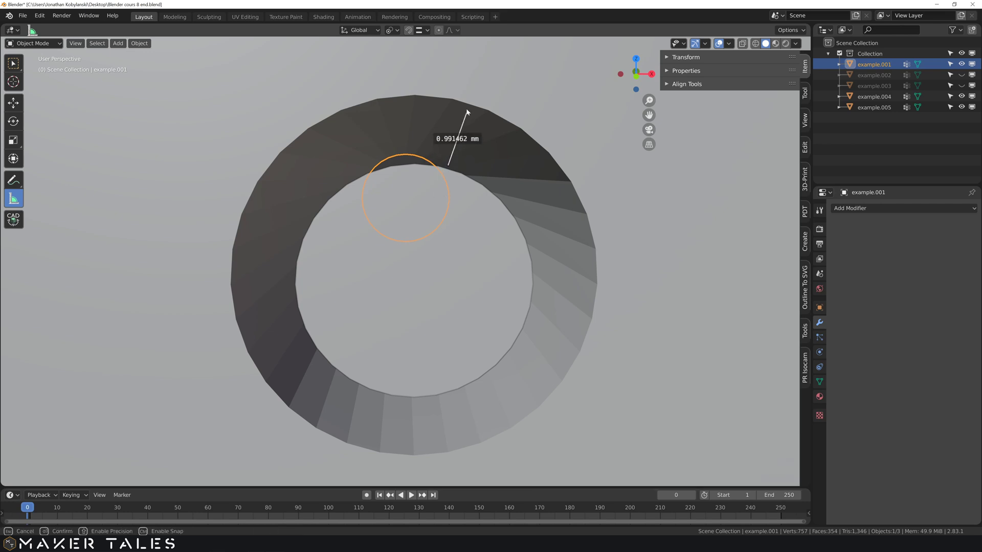
left_click(467, 106)
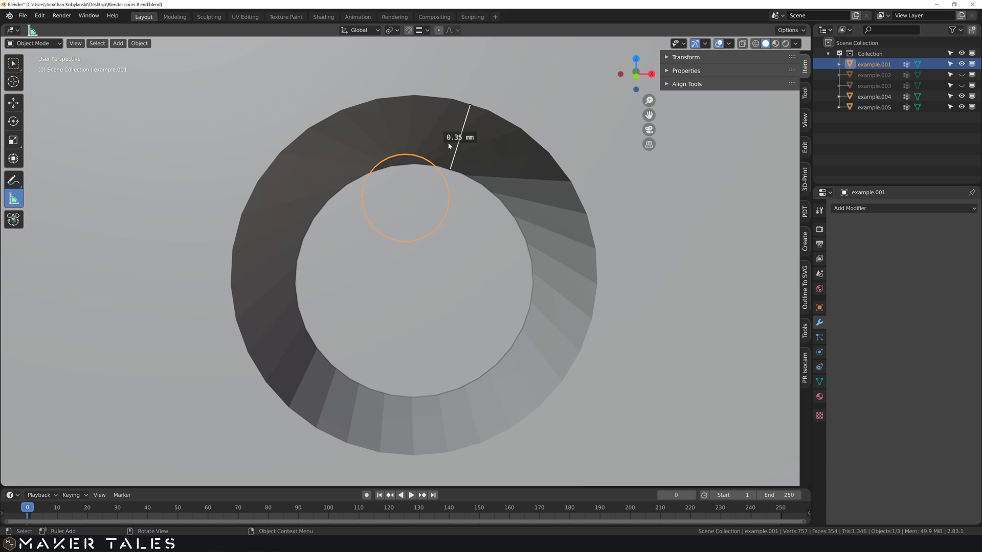
middle_click(453, 149)
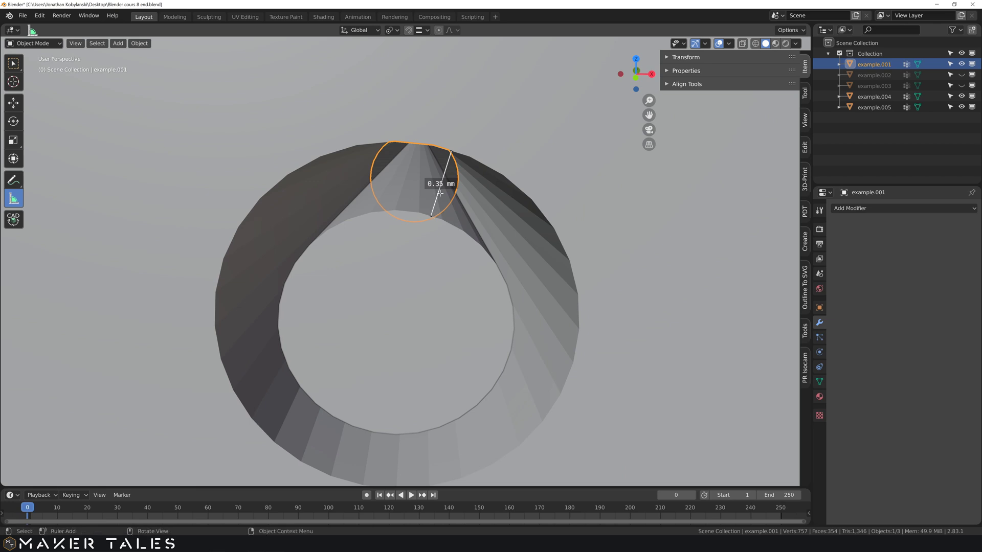
key("x")
scroll("down", 3)
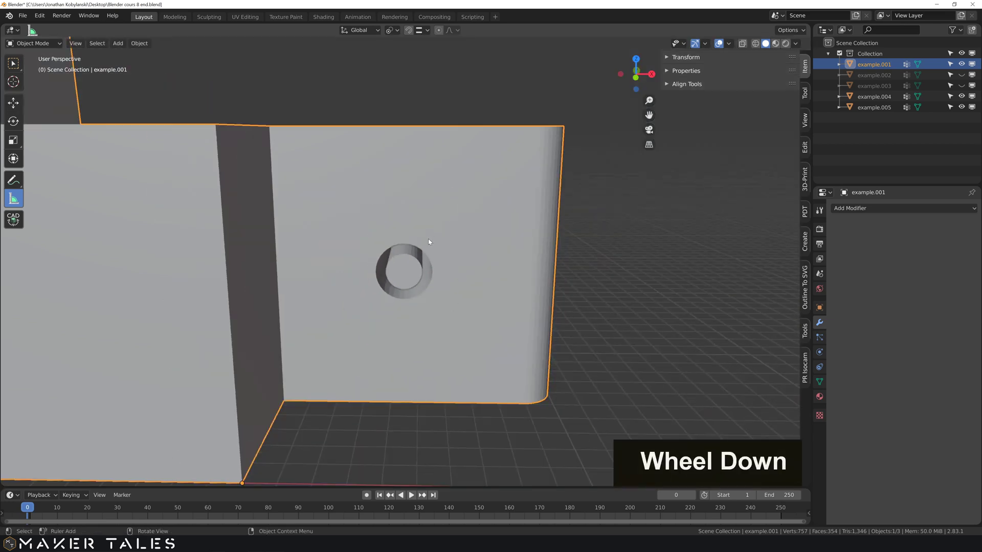
middle_click(427, 281)
scroll("down", 3)
middle_click(447, 292)
middle_click(444, 301)
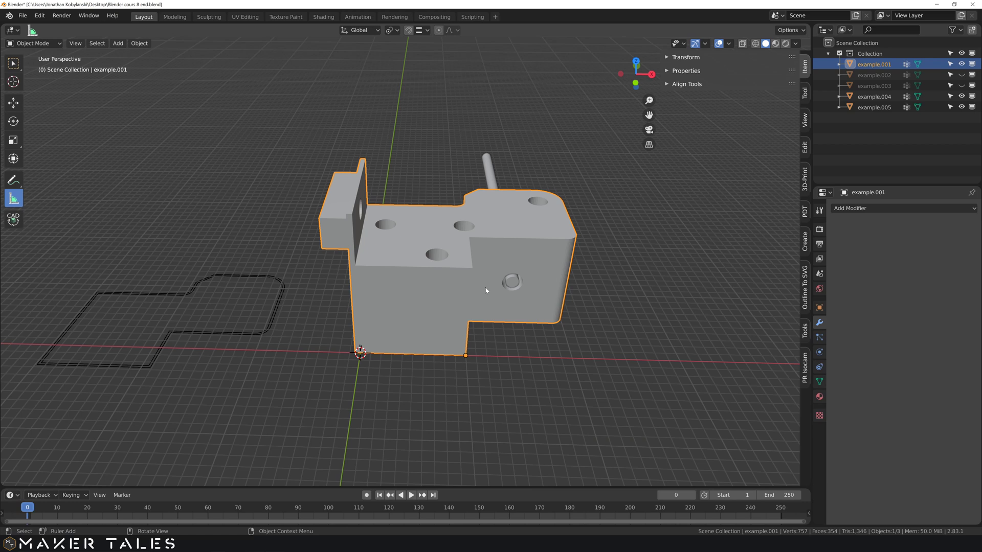
middle_click(487, 292)
middle_click(470, 310)
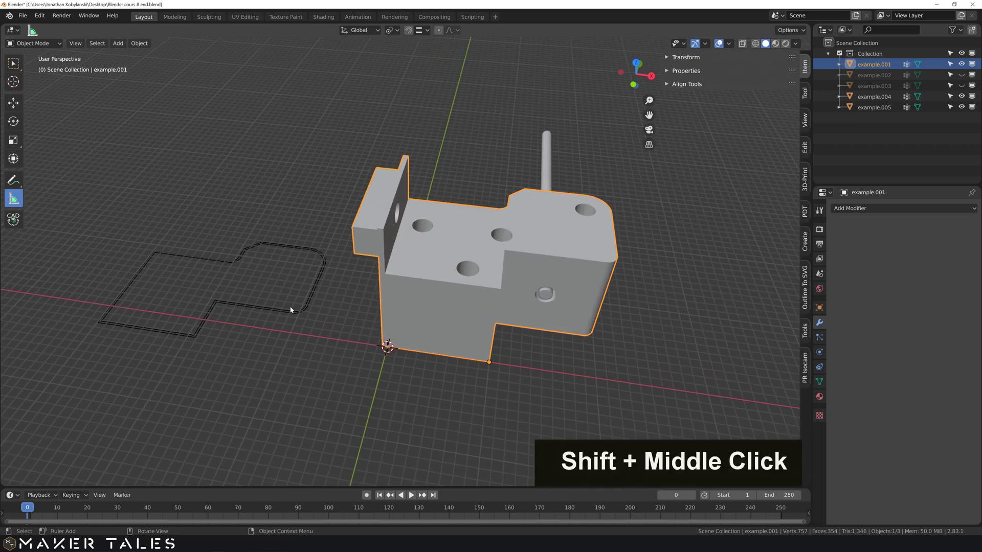